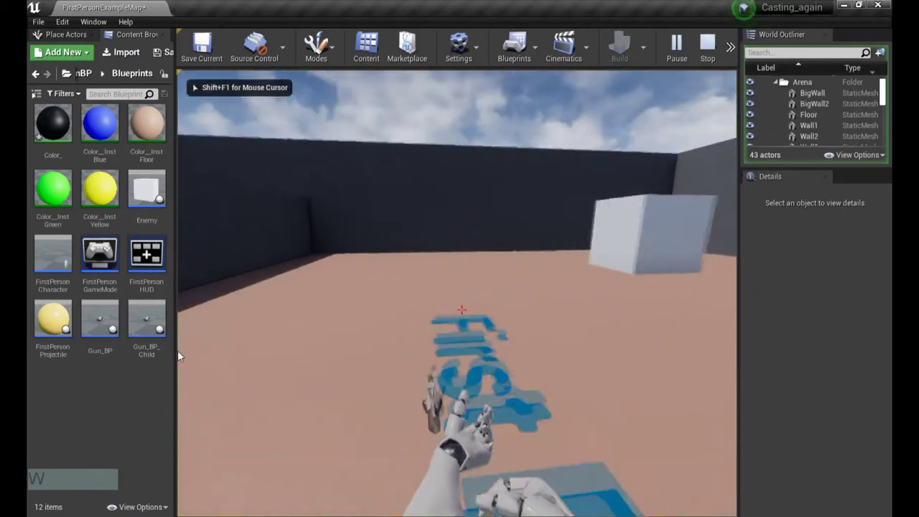
Step: Fire projectiles at the cubes in the play preview, then stop the session
double_click(181, 289)
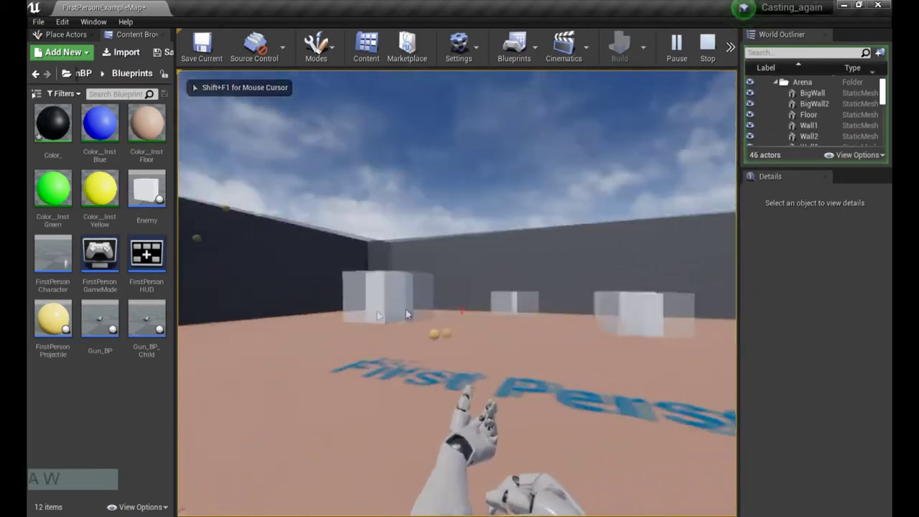
click(567, 316)
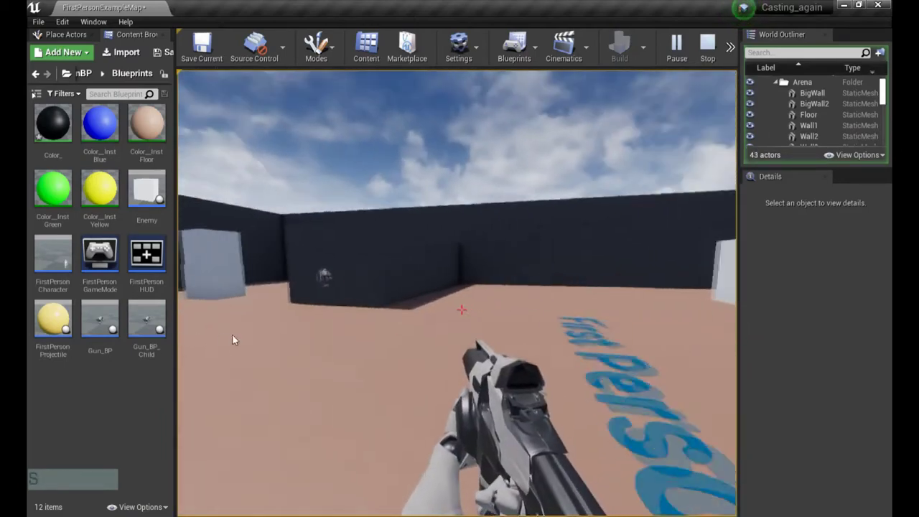
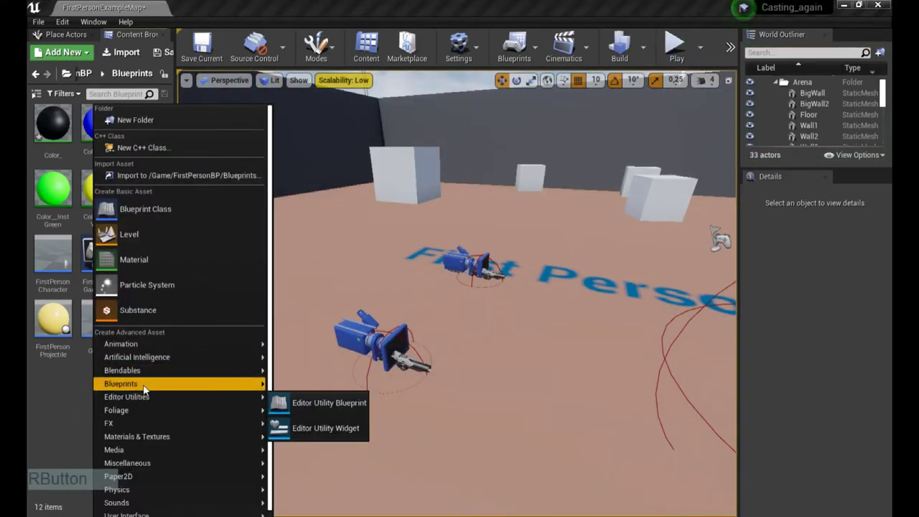
Step: Create a new Enumeration asset in the Content Browser named Colors_enum
click(318, 485)
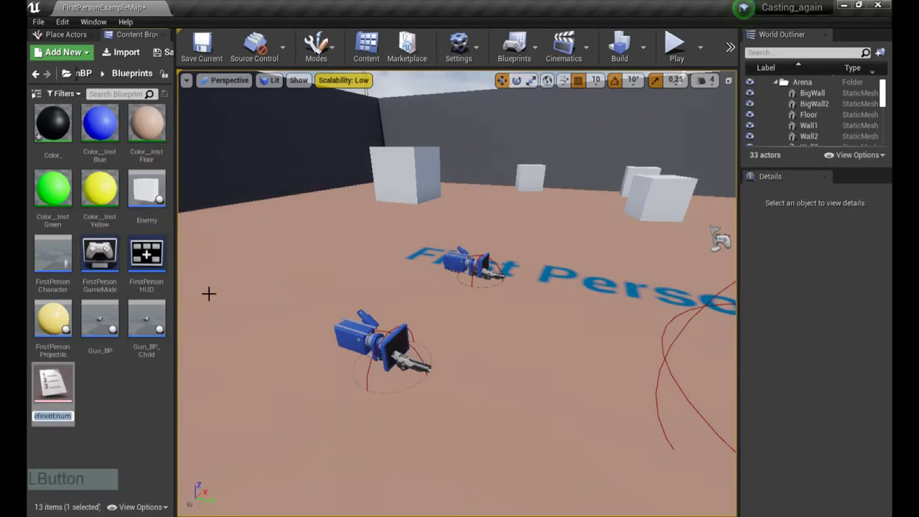
key(shift+c)
key(BackSpace)
key(BackSpace)
key(shift+-)
key(KP_Enter)
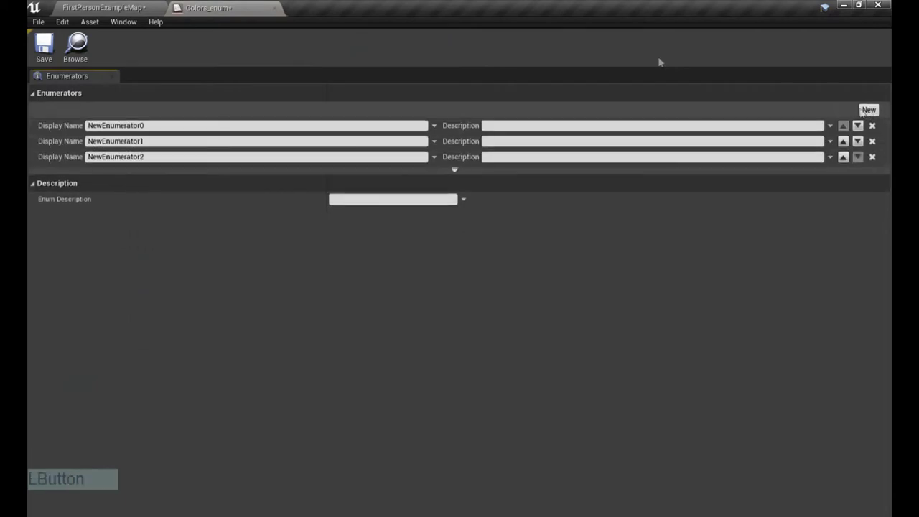
Step: Define Colors_enum's three entries as Blue, Yellow and Green
click(141, 5)
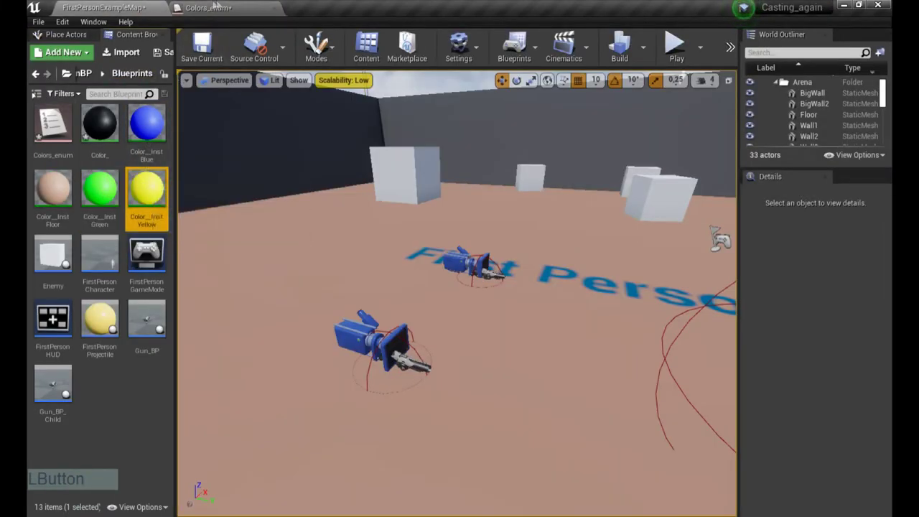
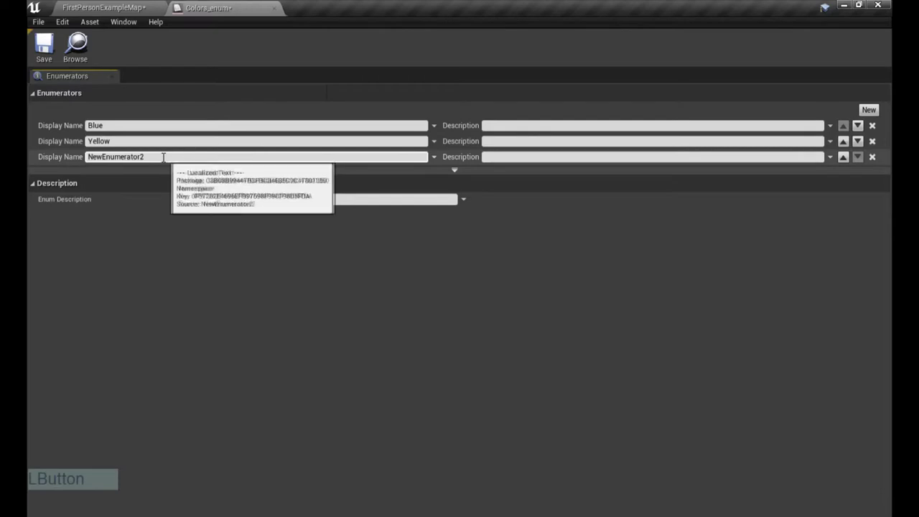
key(ctrl+a)
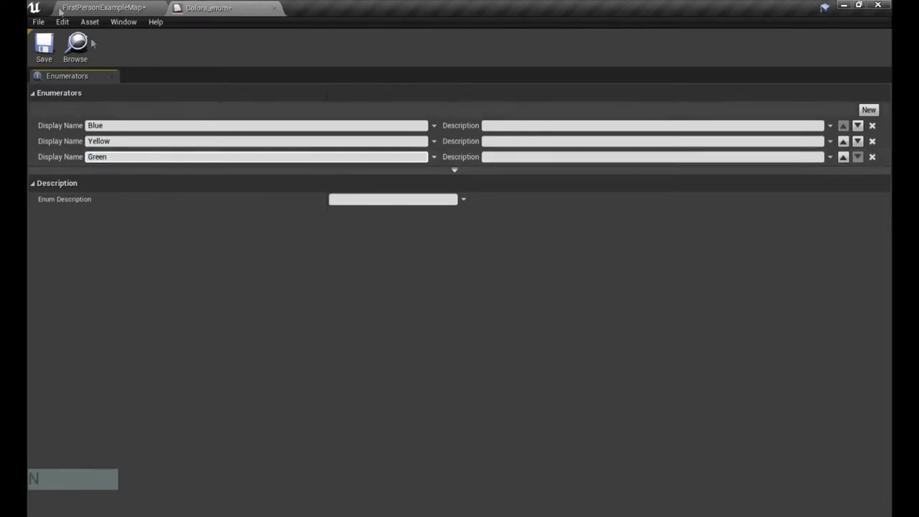
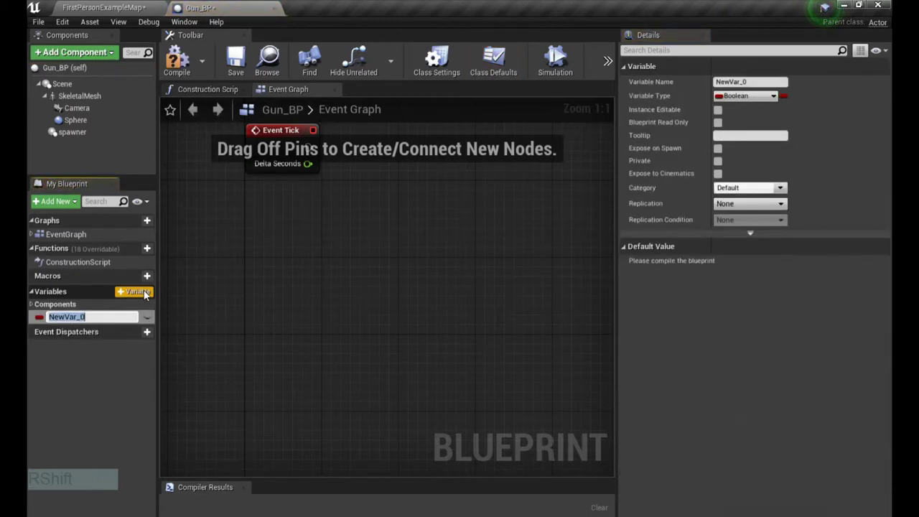
Step: Add a Color variable of Colors Enum type to Gun_BP, instance-editable, defaulting to Blue
key(KP_Enter)
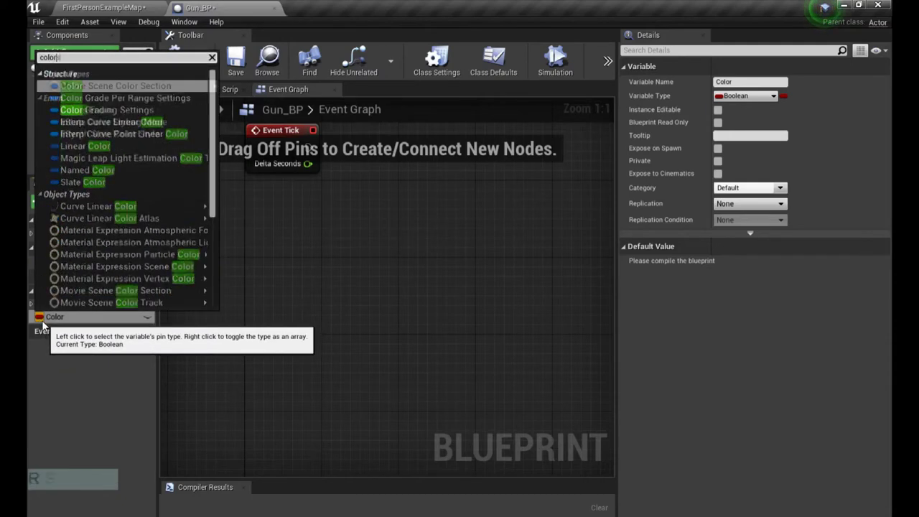
click(116, 5)
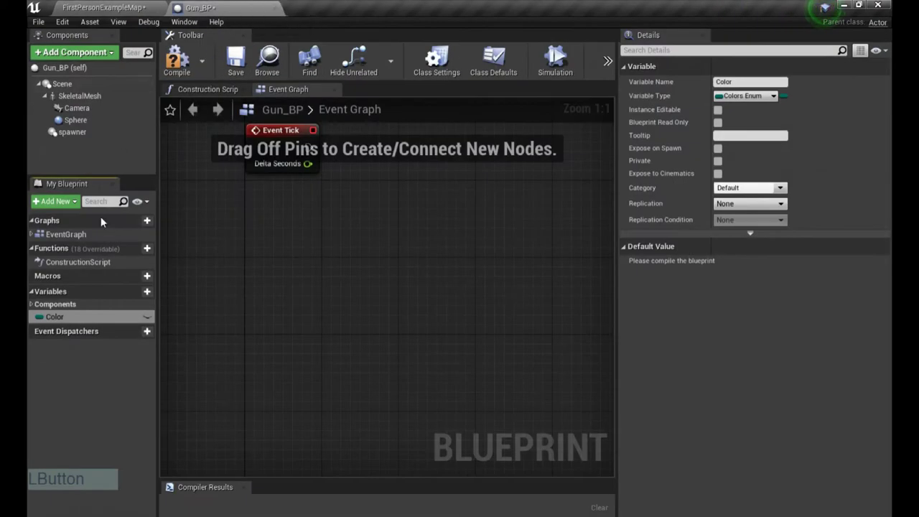
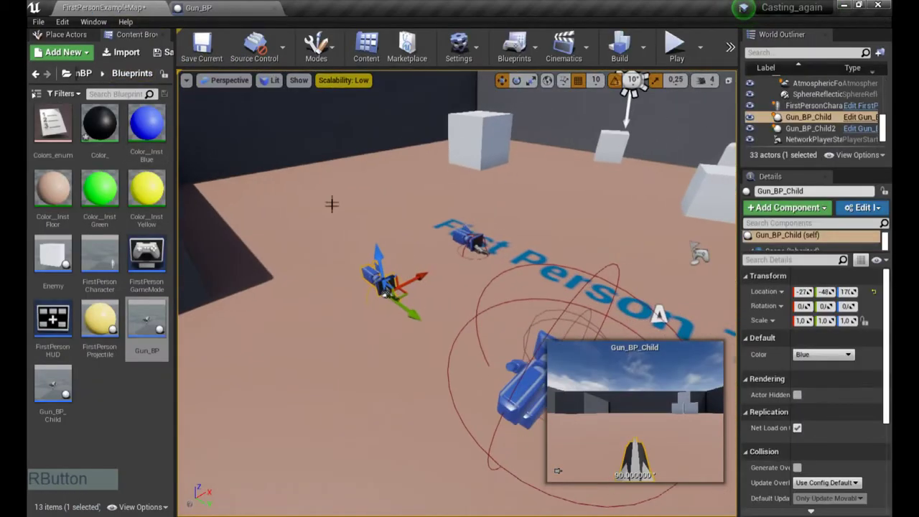
Step: Duplicate a gun actor with Color set to Green, then go to FirstPersonProjectile in the Content Browser
click(812, 359)
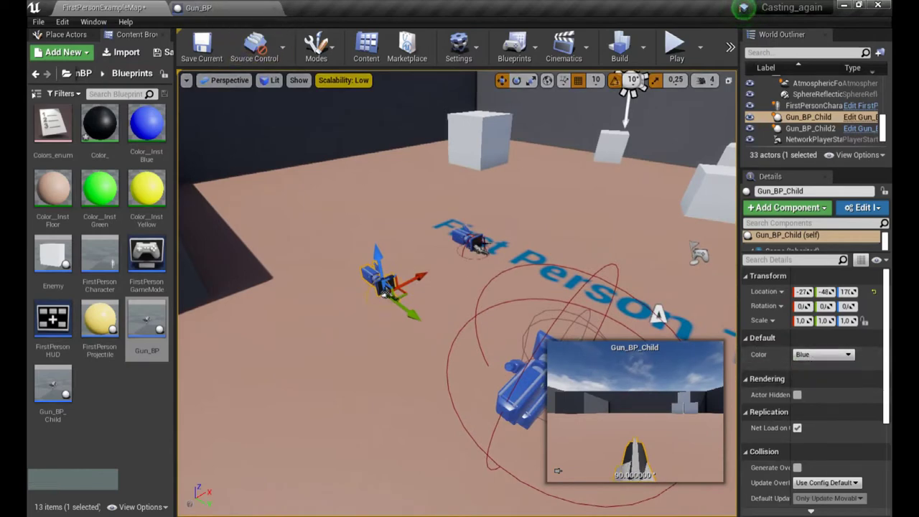
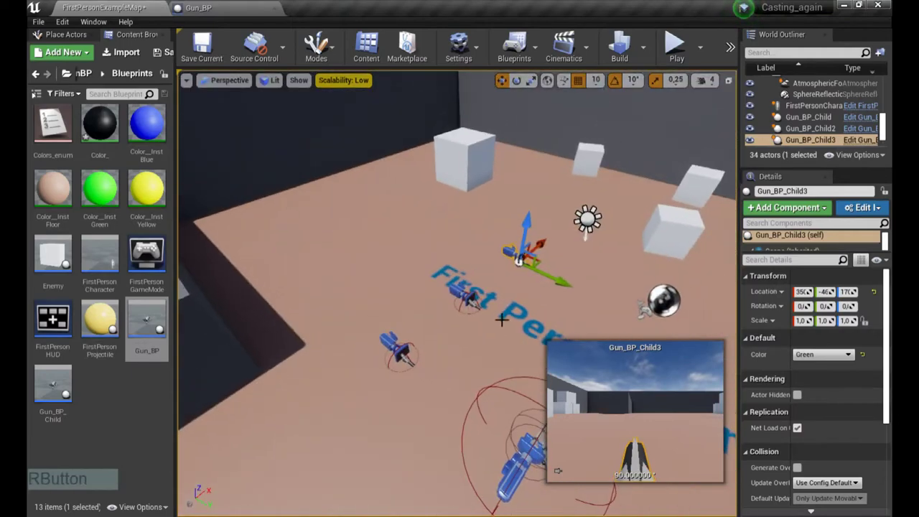
click(114, 417)
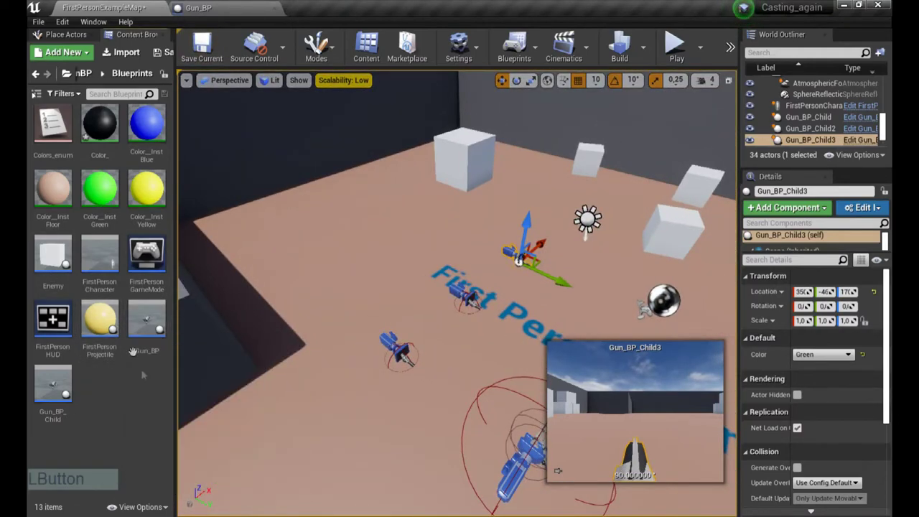
Step: Add a spawn-exposed, instance-editable Color variable of Colors Enum type to FirstPersonProjectile
click(108, 328)
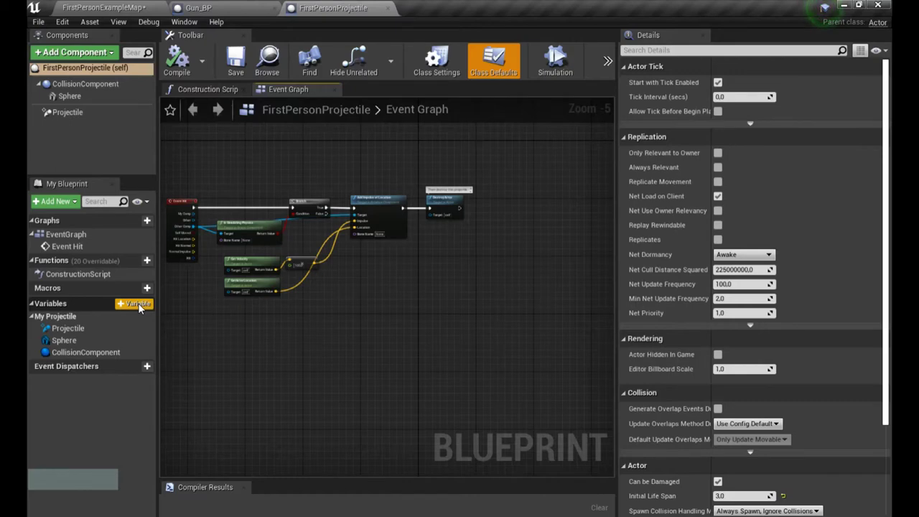
click(142, 309)
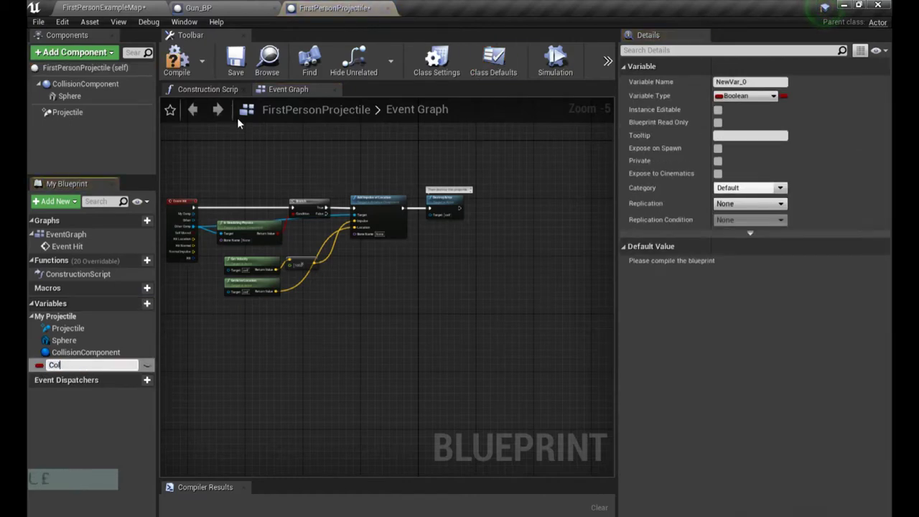
key(KP_Enter)
click(43, 369)
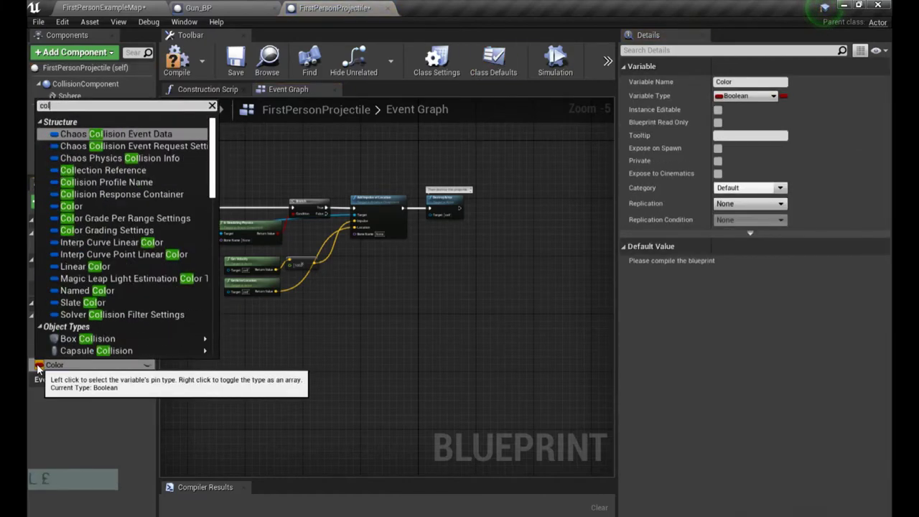
click(102, 163)
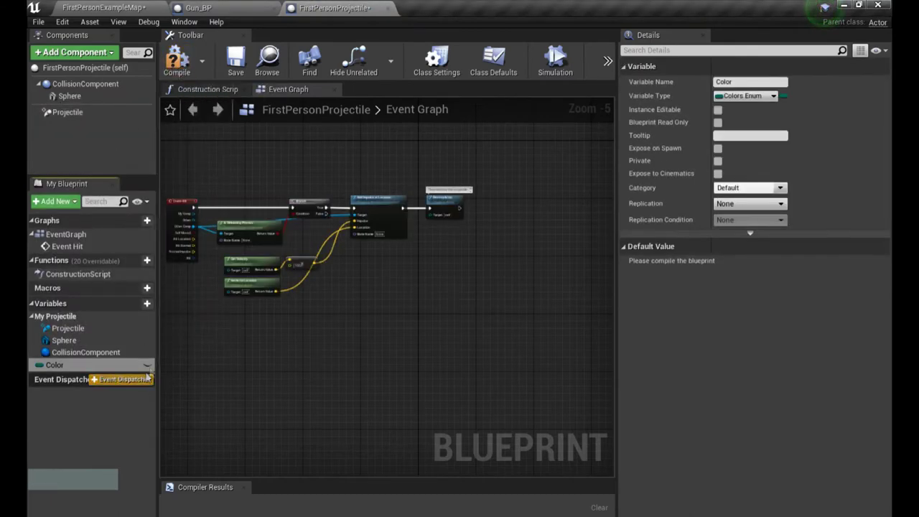
click(150, 370)
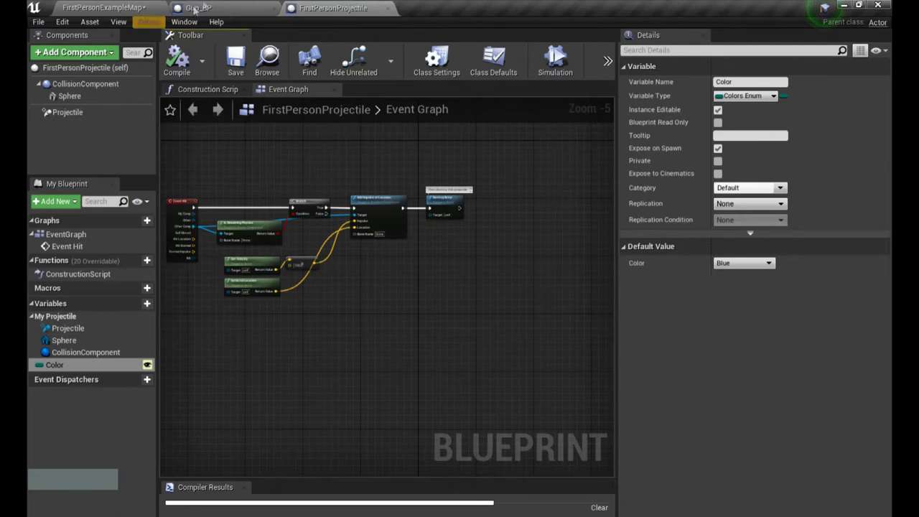
Step: Switch back through Gun_BP and return to the level editor
click(207, 5)
right_click(353, 232)
click(322, 377)
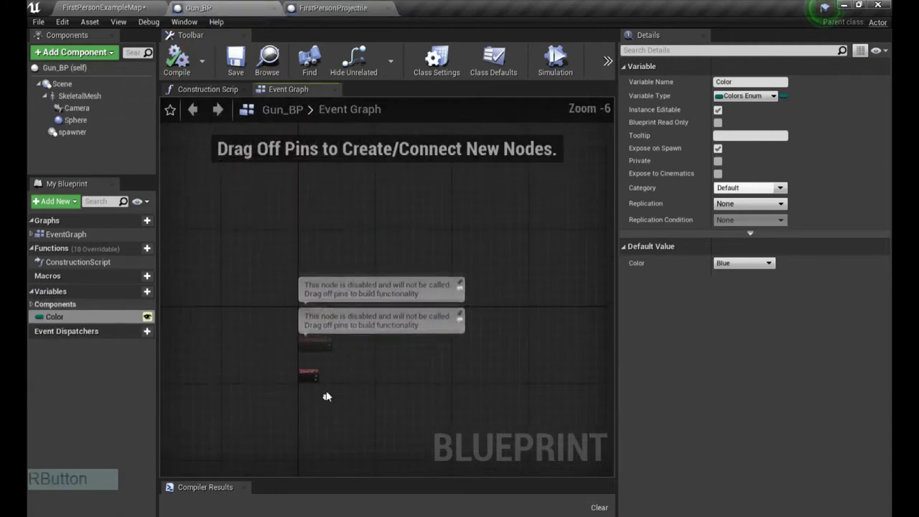
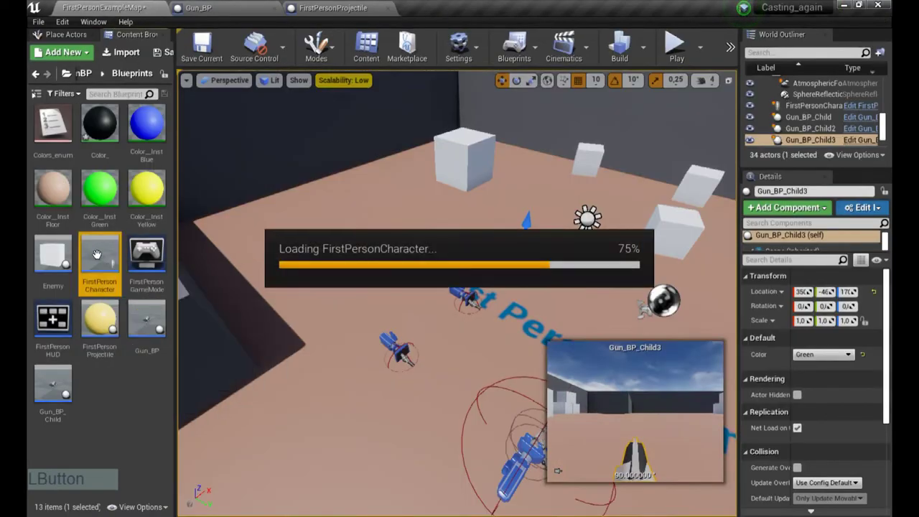
Step: Refresh the character's SpawnActor node so it gains a Color input defaulting to Blue
right_click(318, 249)
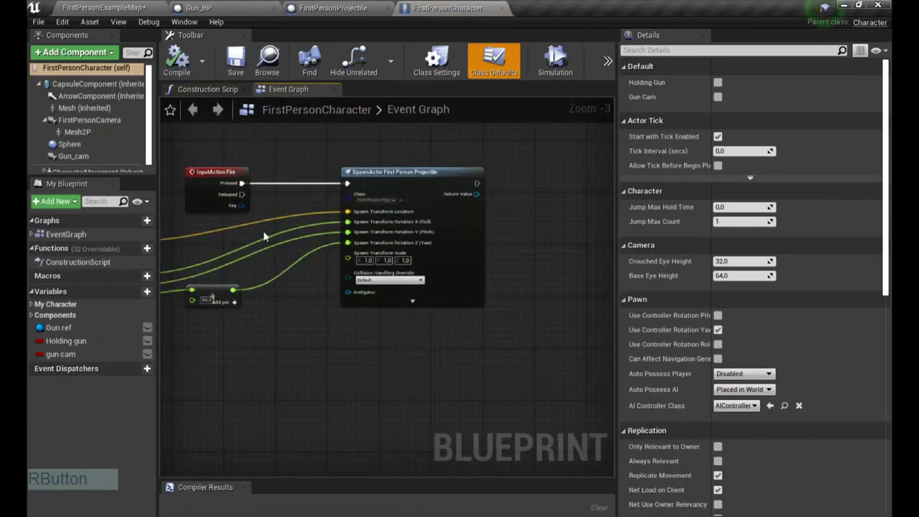
right_click(254, 250)
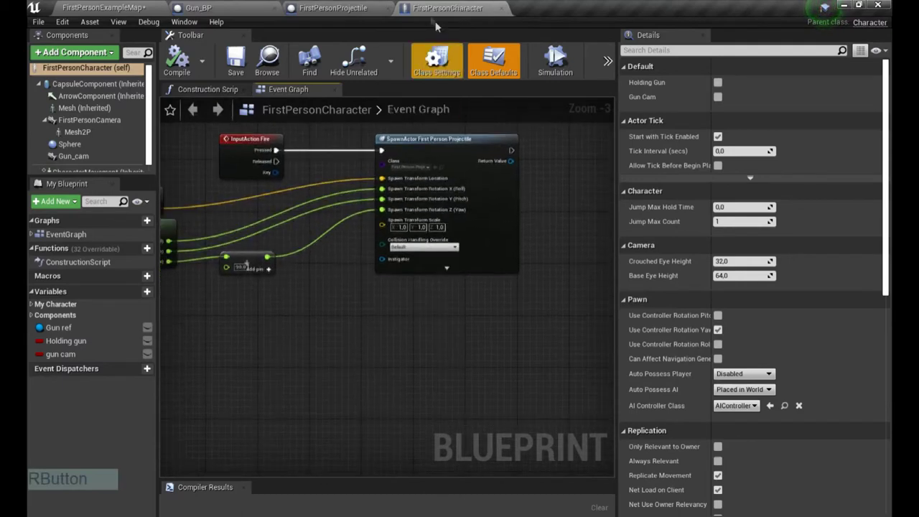
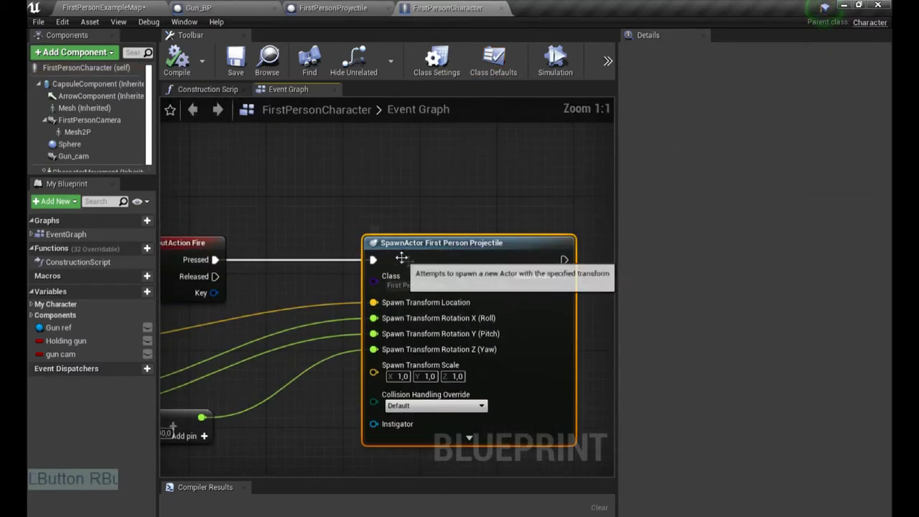
right_click(399, 323)
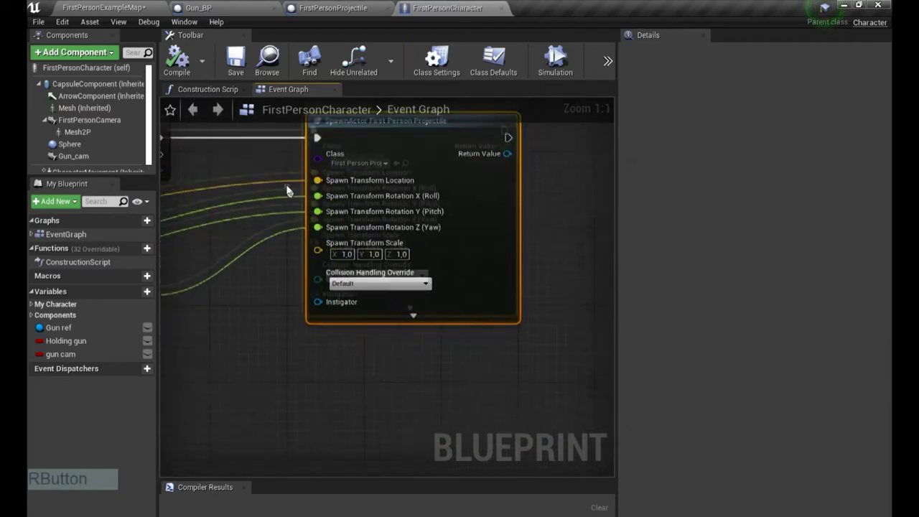
click(360, 5)
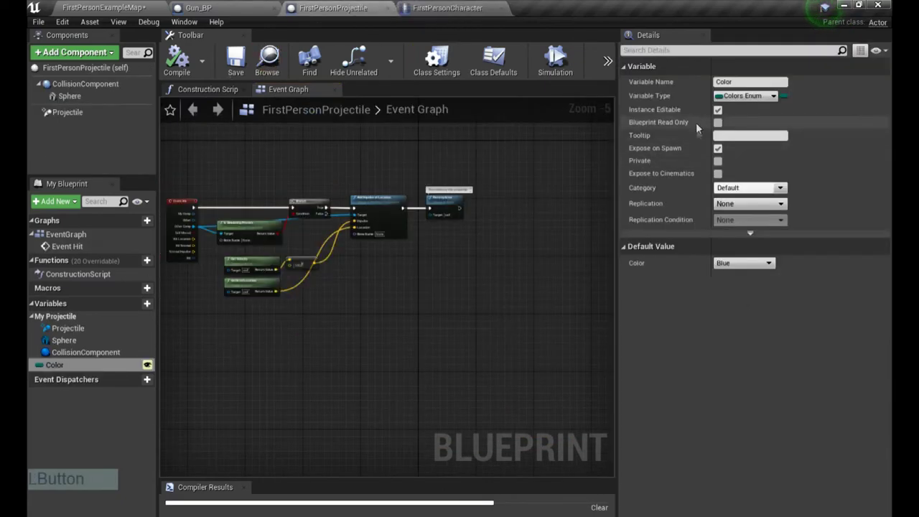
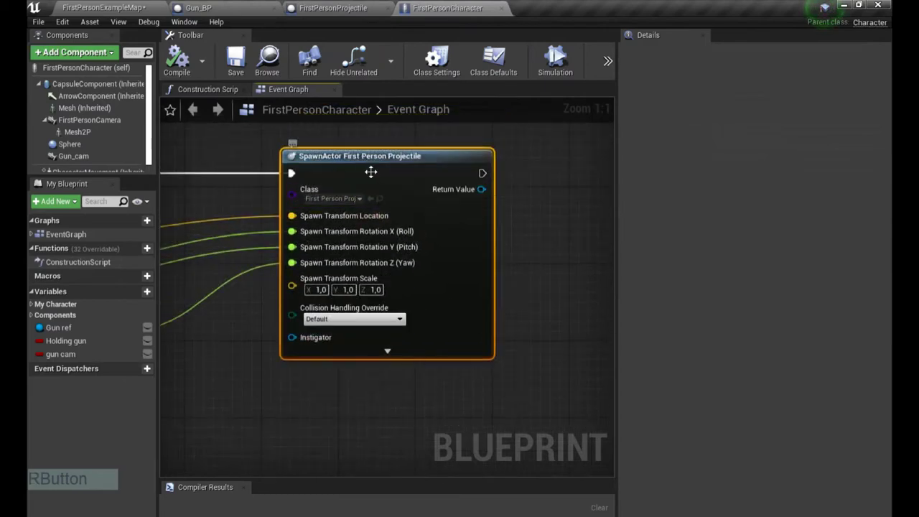
click(236, 213)
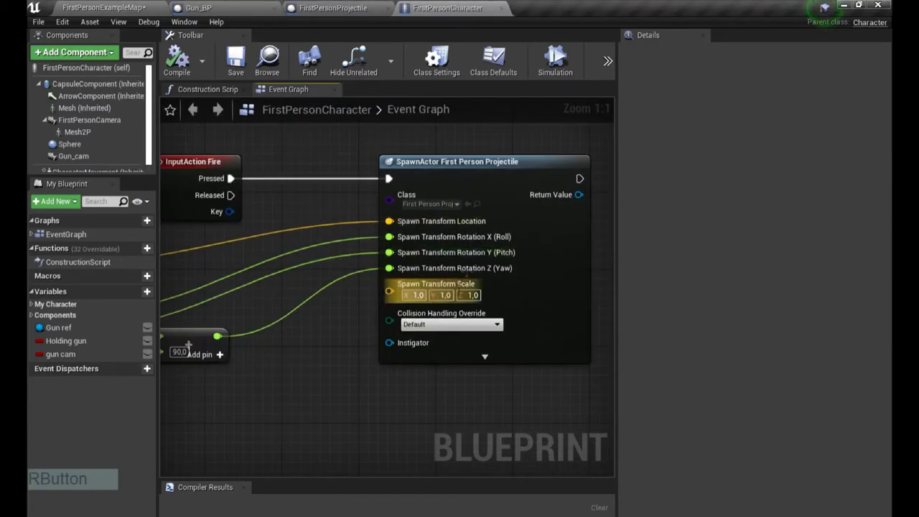
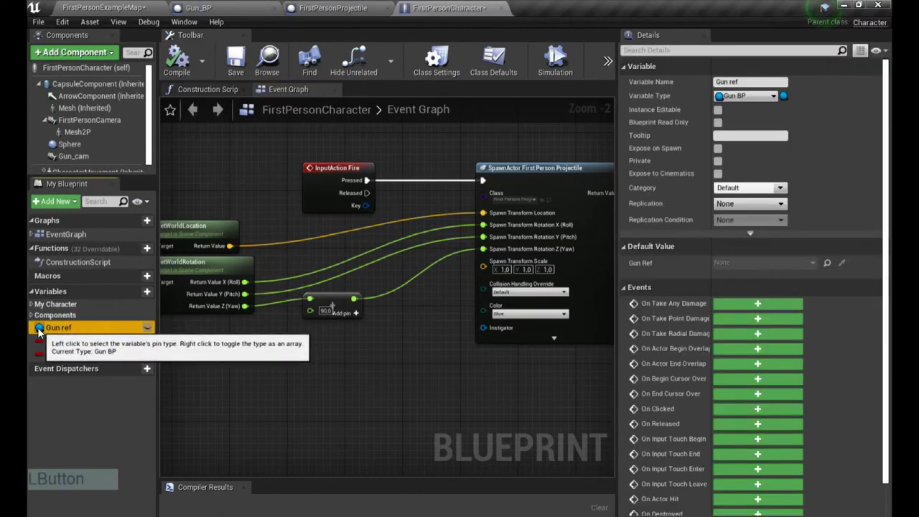
Step: Place a Gun ref getter in the character graph and search its actions for Color
right_click(350, 230)
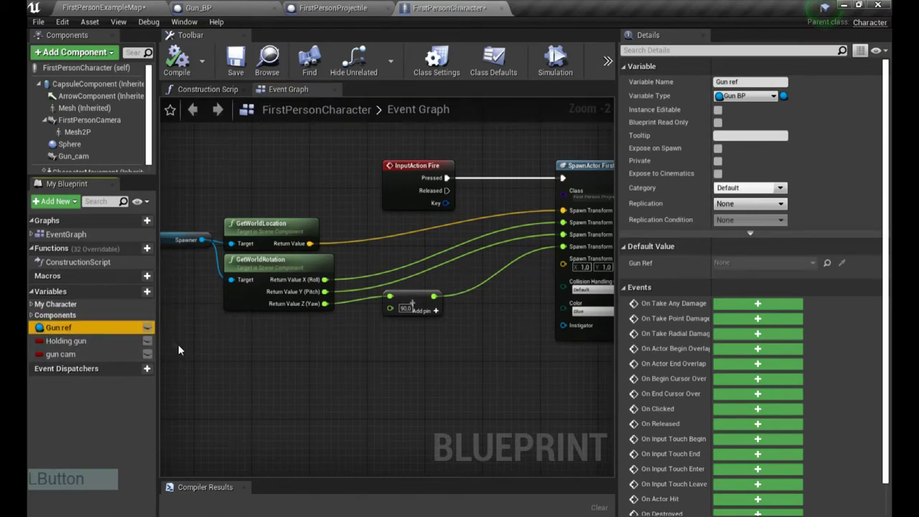
click(167, 335)
right_click(269, 338)
click(70, 335)
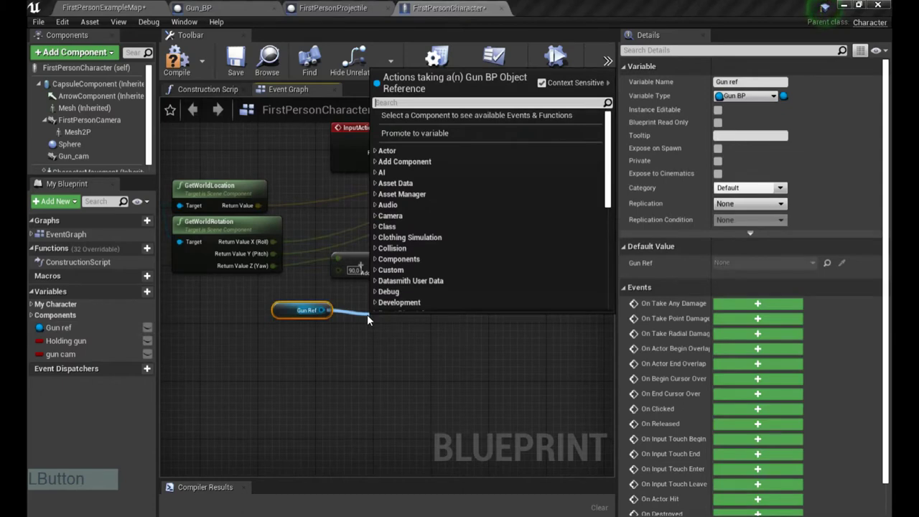
key(space)
key(r)
Step: Check the Gun_BP Color variable's settings, then return to the character blueprint
right_click(211, 5)
click(211, 5)
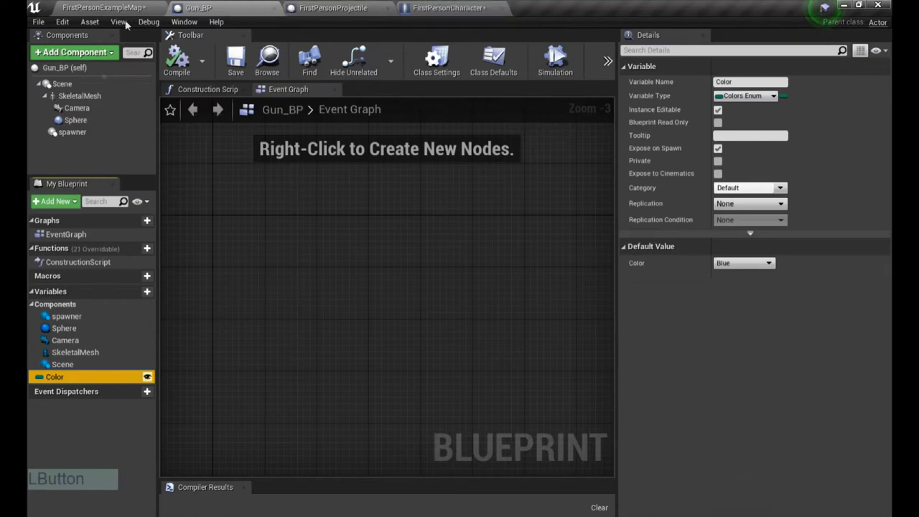
click(107, 5)
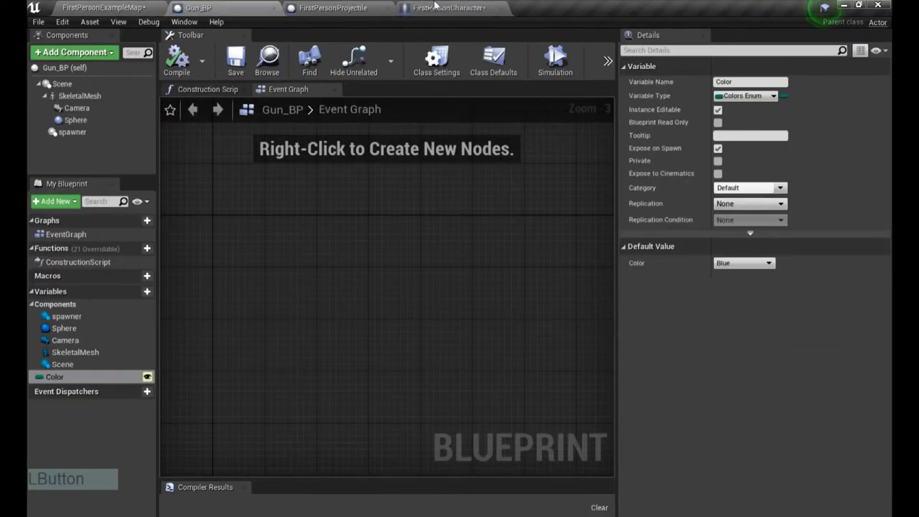
right_click(457, 304)
click(386, 305)
Step: Wire the gun's Get Color output into the SpawnActor node's Color pin
right_click(375, 320)
click(314, 331)
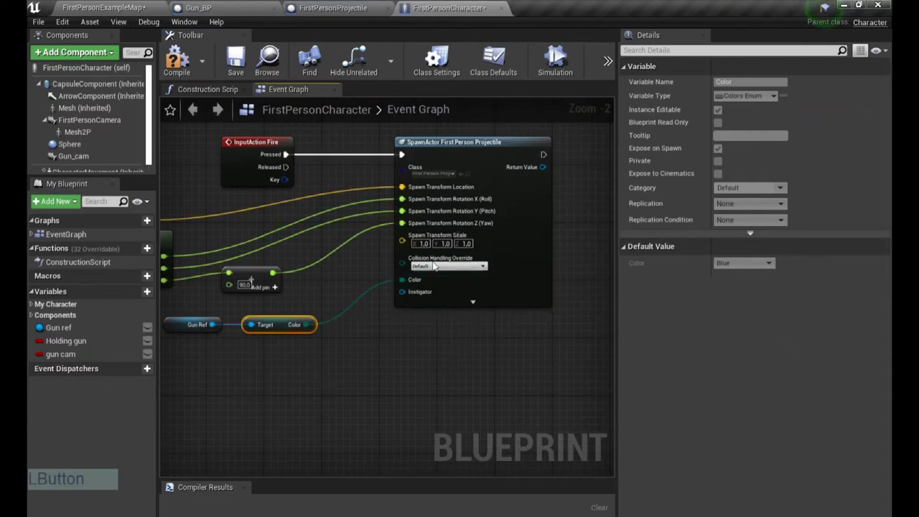
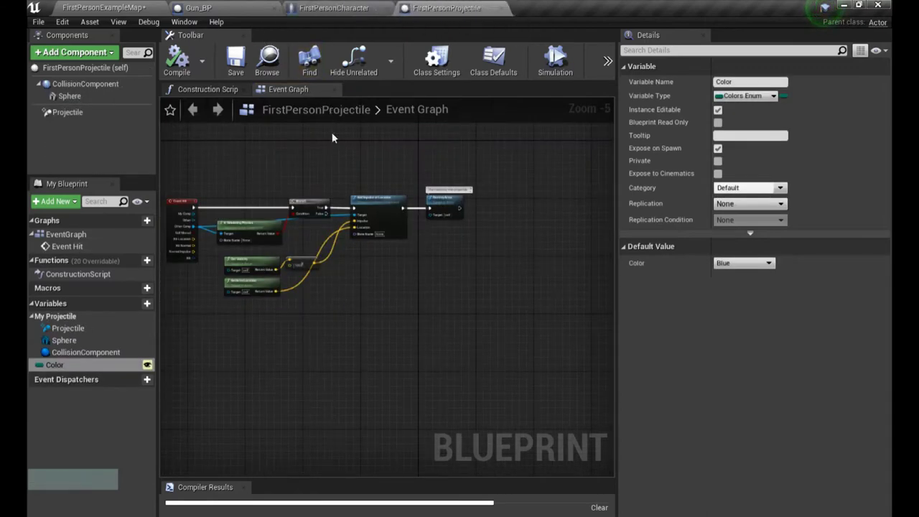
Step: Pan through FirstPersonProjectile's Event Hit, Add Impulse at Location and DestroyActor nodes
right_click(253, 196)
click(311, 222)
right_click(311, 222)
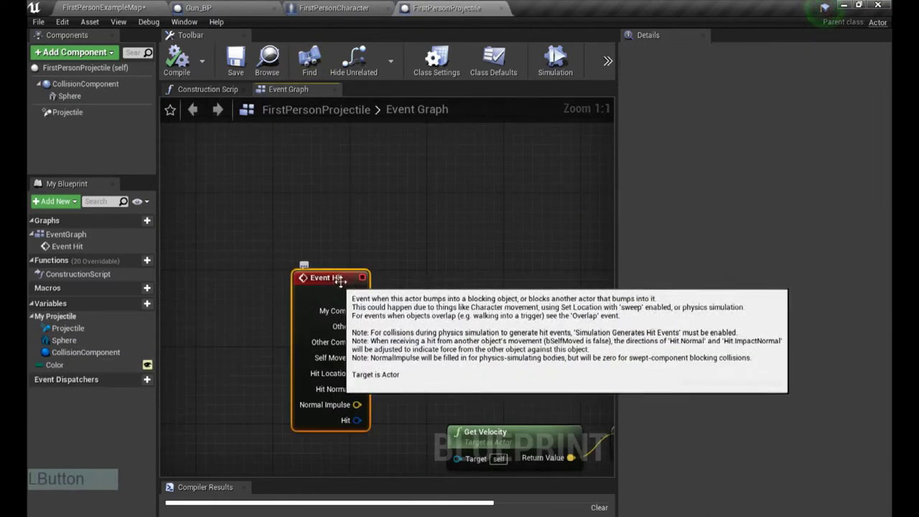
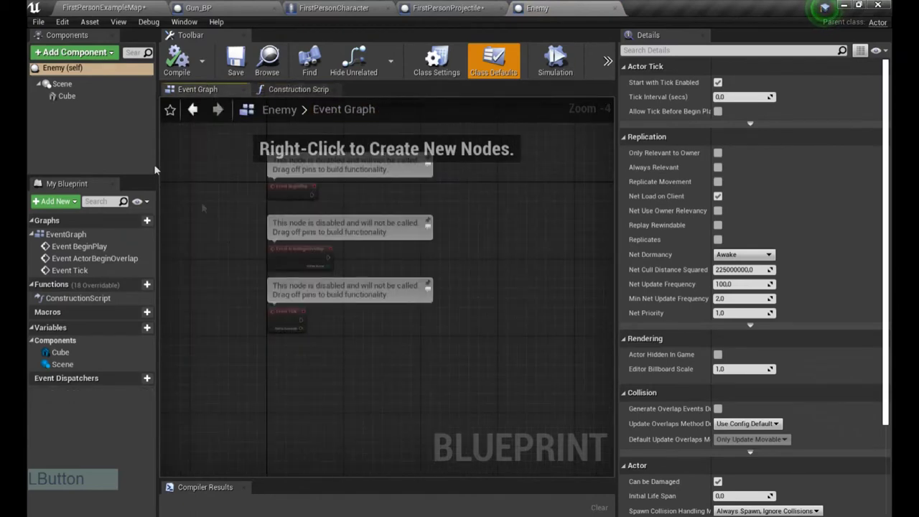
Step: Add an instance-editable, spawn-exposed Color variable of Colors_enum type to Enemy, defaulting to Blue
right_click(203, 302)
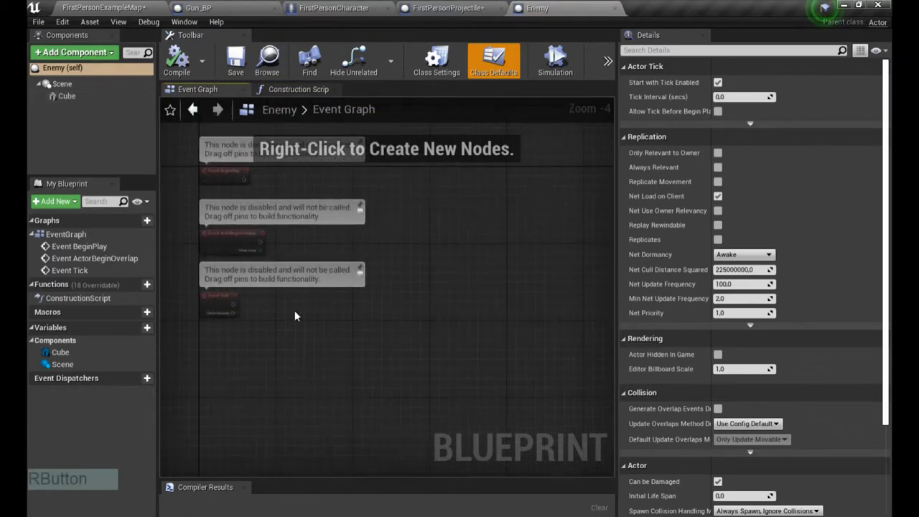
click(142, 333)
key(Return)
click(42, 383)
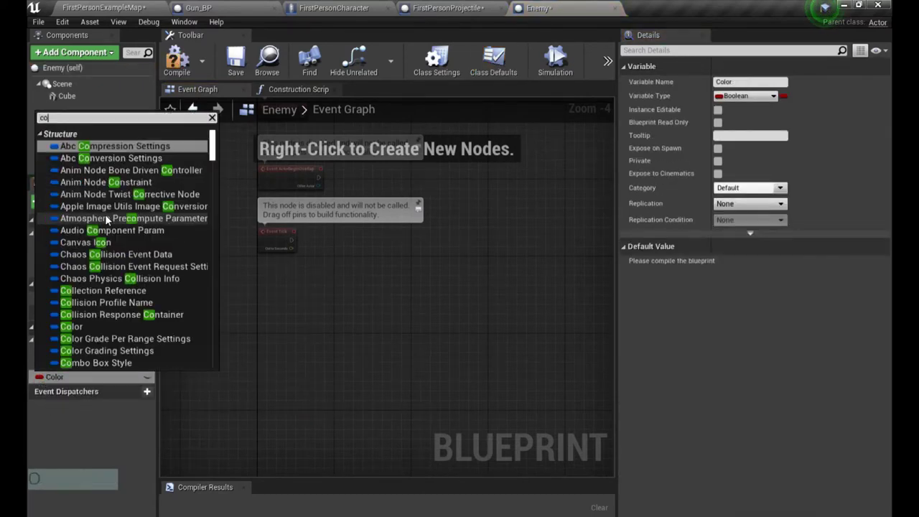
key(s)
right_click(103, 176)
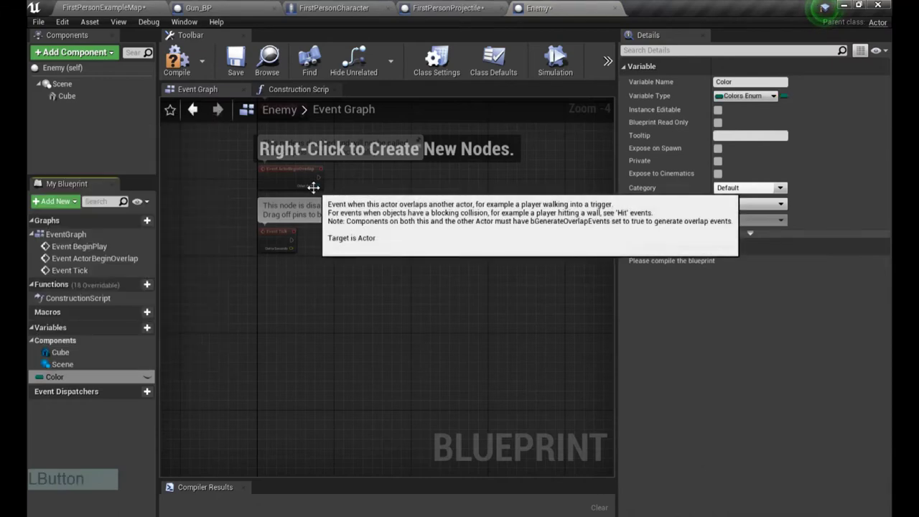
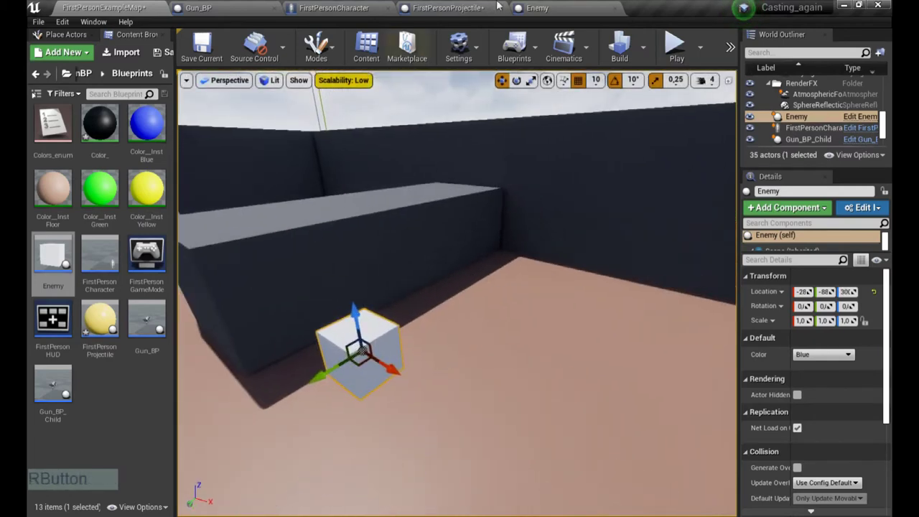
click(558, 57)
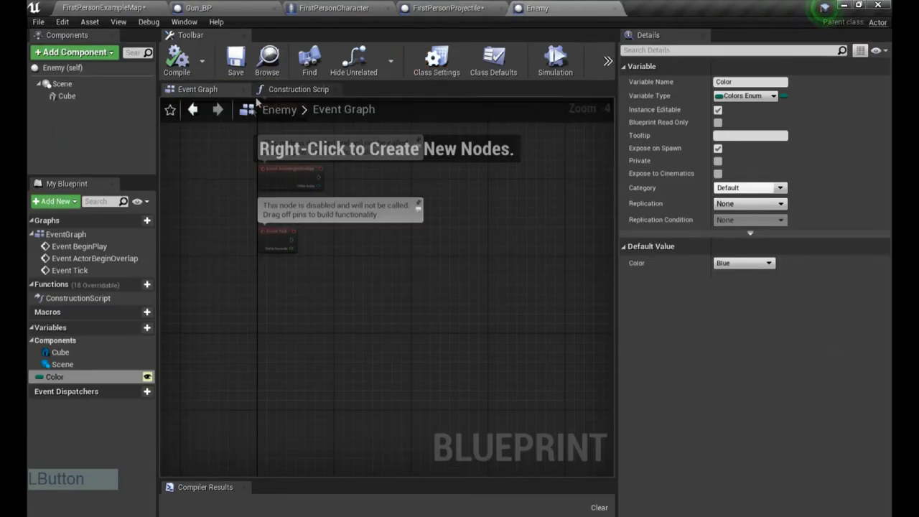
Step: In Enemy's Construction Script, feed the Color variable into a Switch on Colors_enum node
right_click(558, 56)
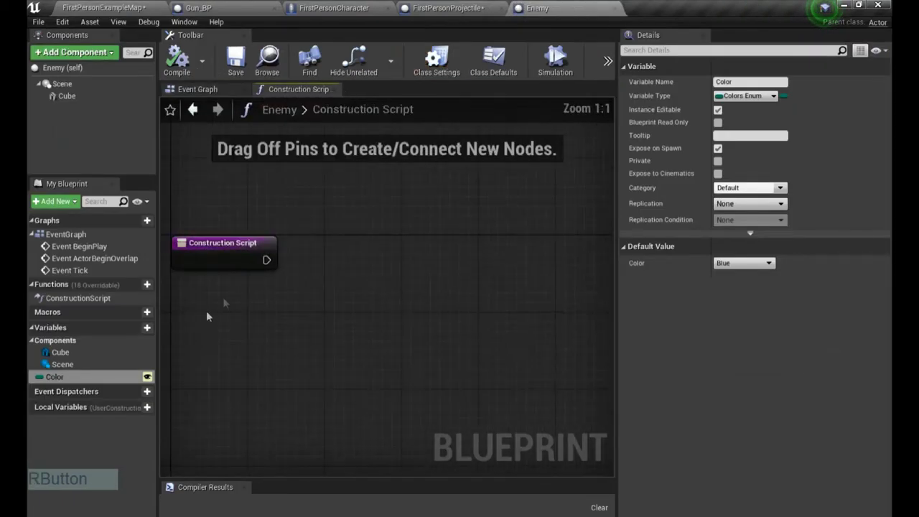
double_click(558, 57)
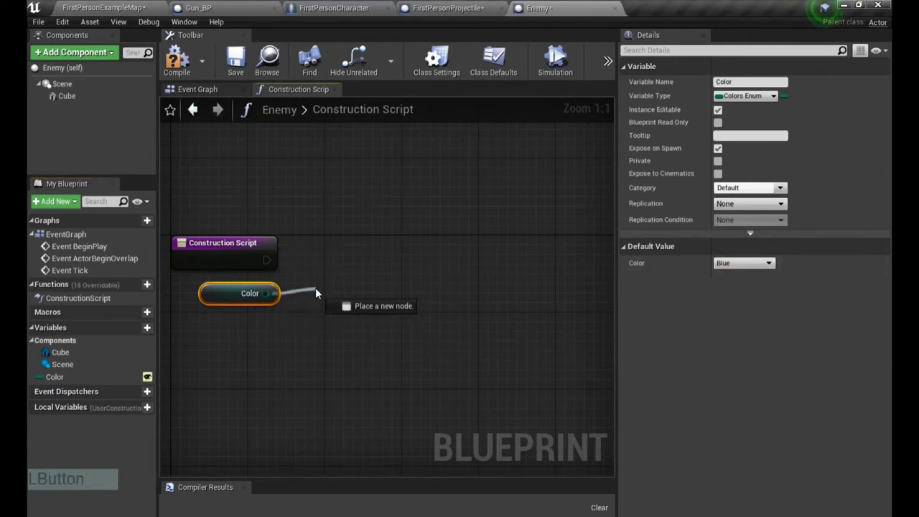
key(w)
key(t)
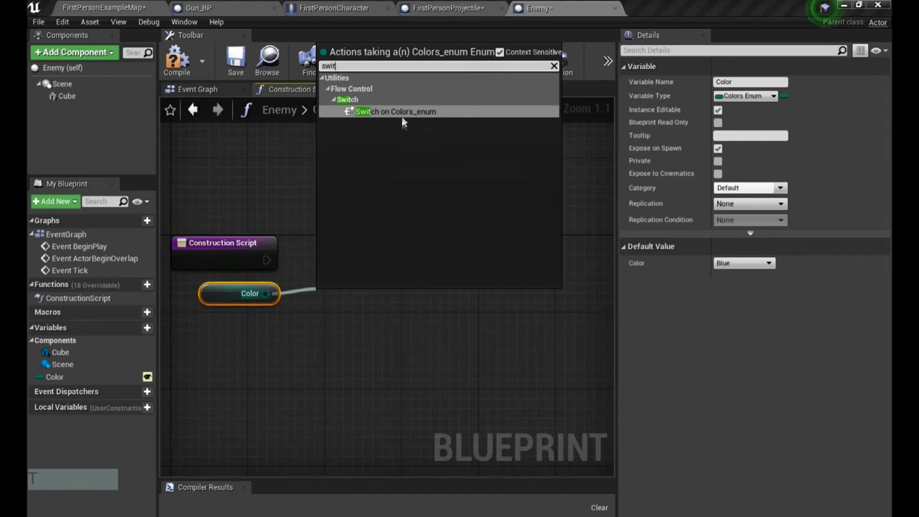
click(407, 122)
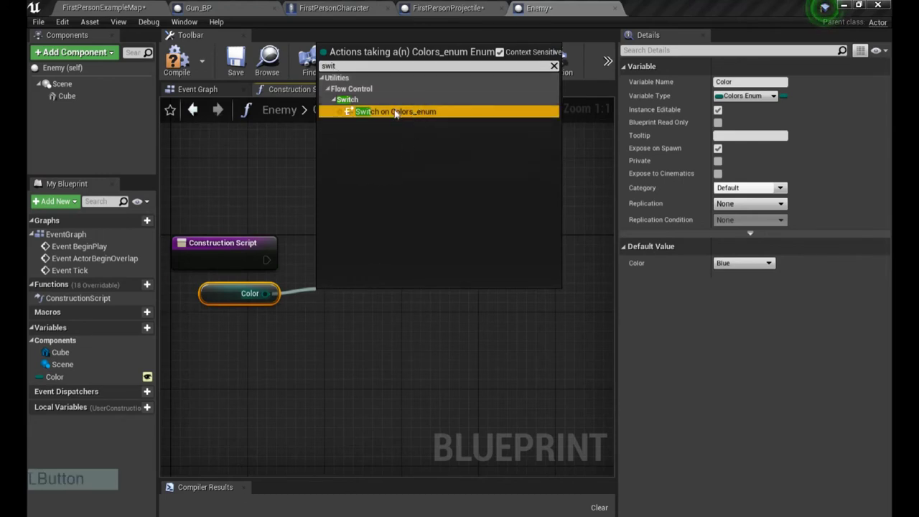
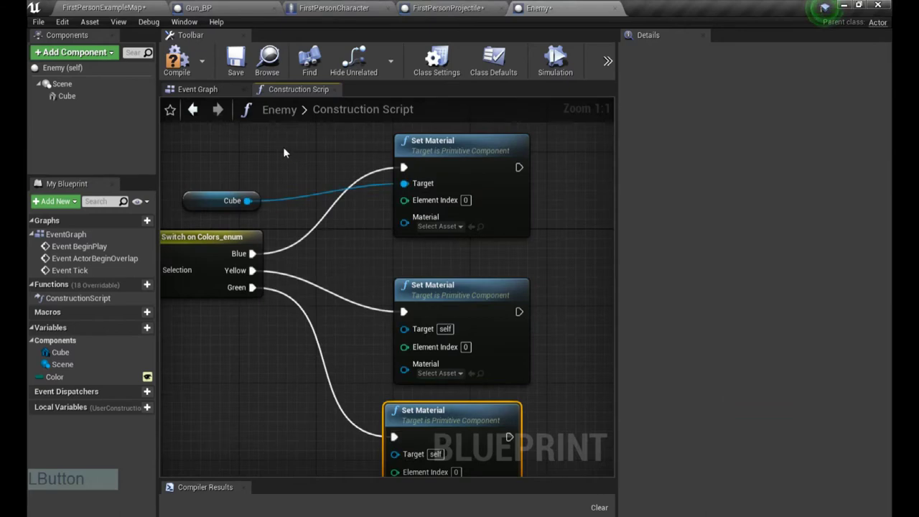
Step: Assign Blue, Yellow and Green material instances to the Set Material nodes on each branch
right_click(275, 171)
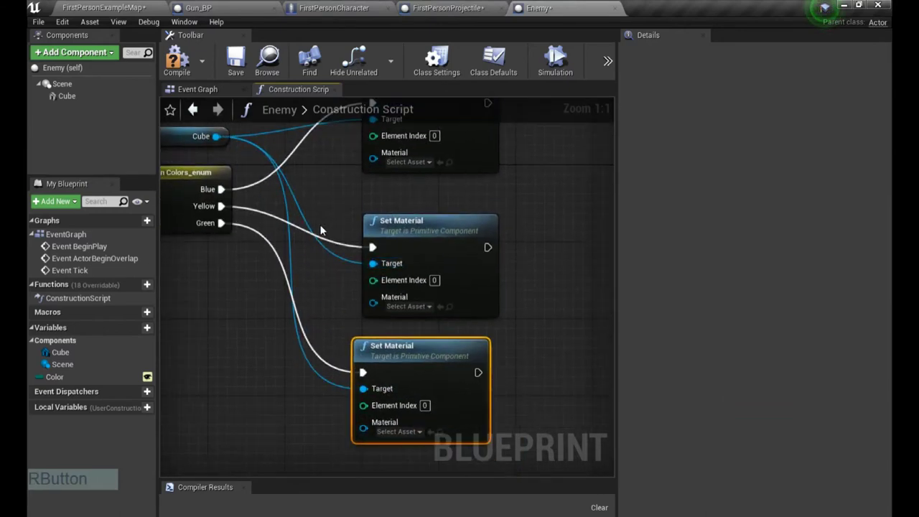
click(409, 212)
key(e)
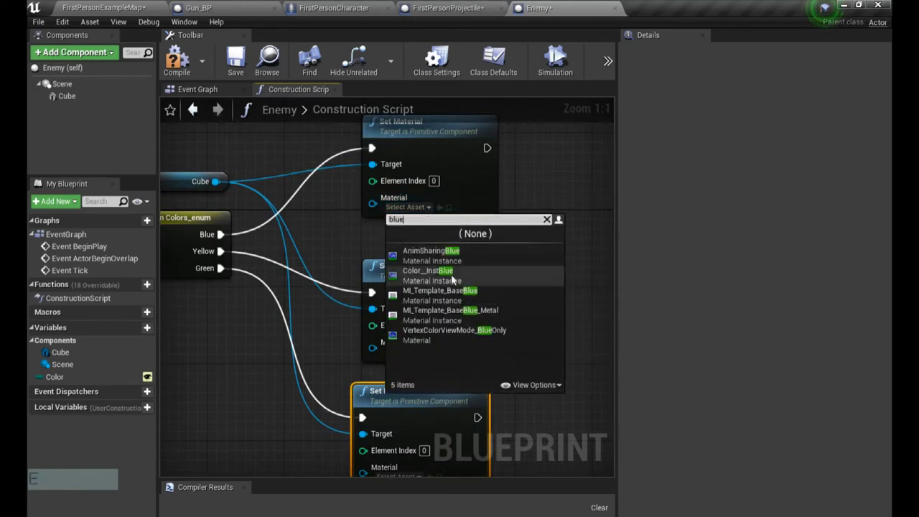
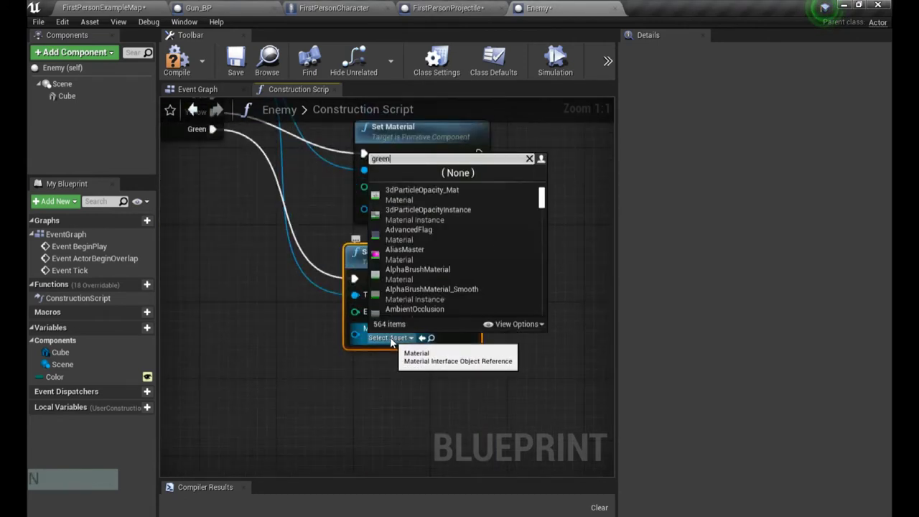
click(407, 216)
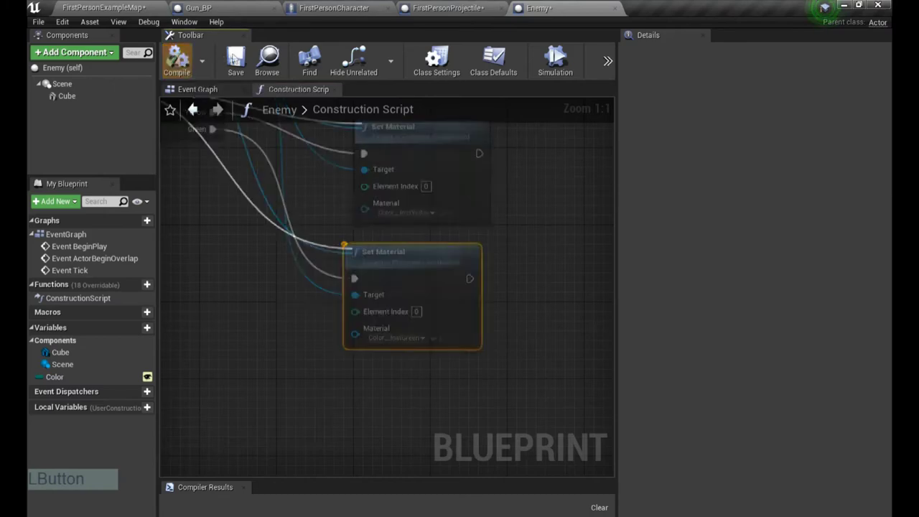
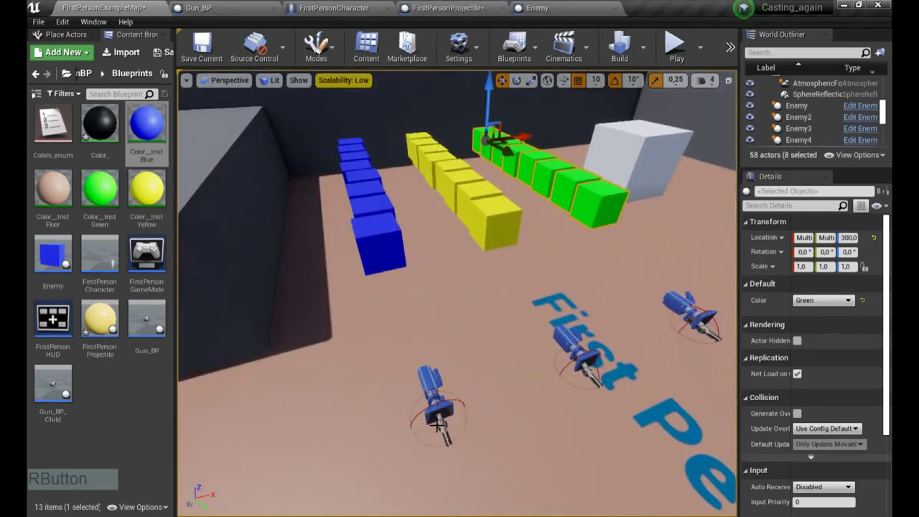
Step: Check Gun_BP_Child's Color in the level, then head back toward the projectile blueprint's event graph
key(a)
key(s)
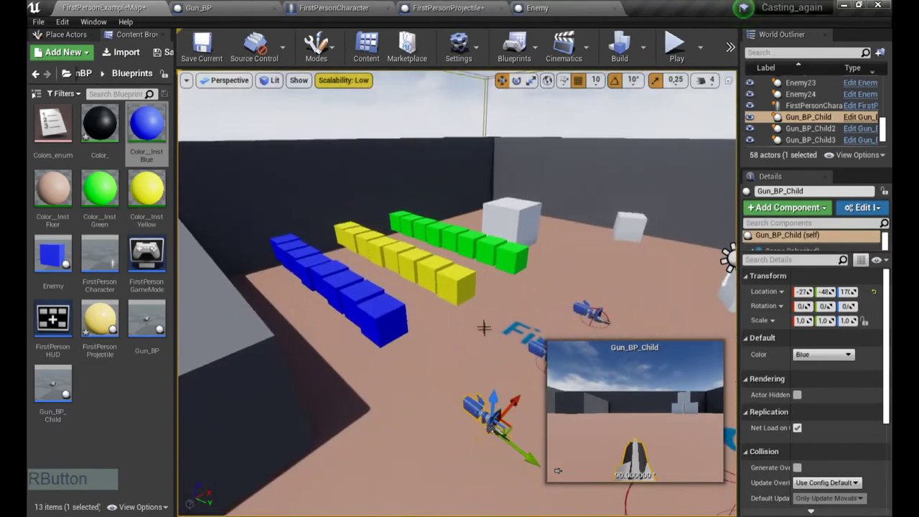
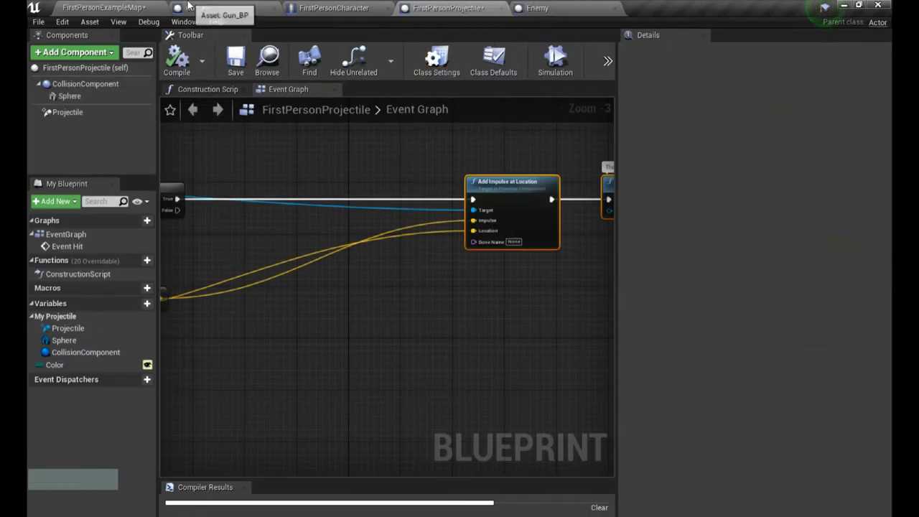
click(131, 5)
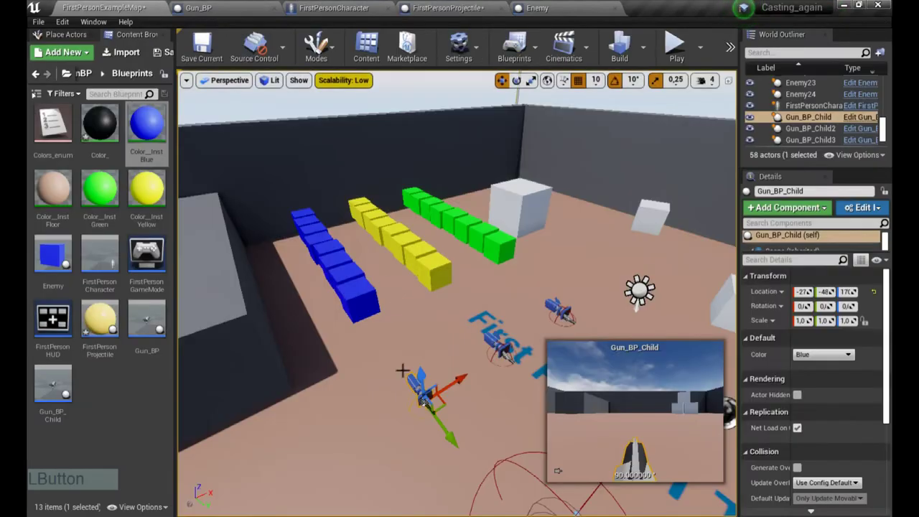
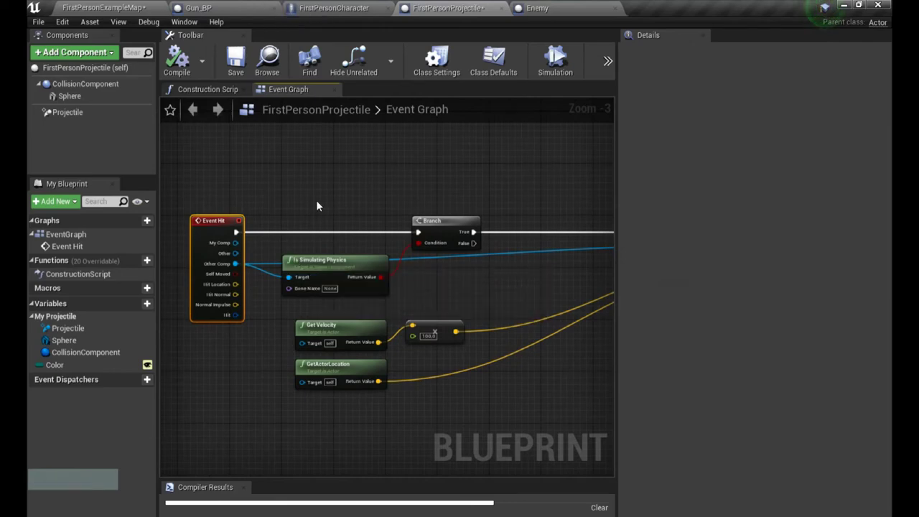
Step: From Event Hit's Other pin, add a Cast To Enemy node for the actor that was hit
click(320, 205)
right_click(320, 245)
click(323, 248)
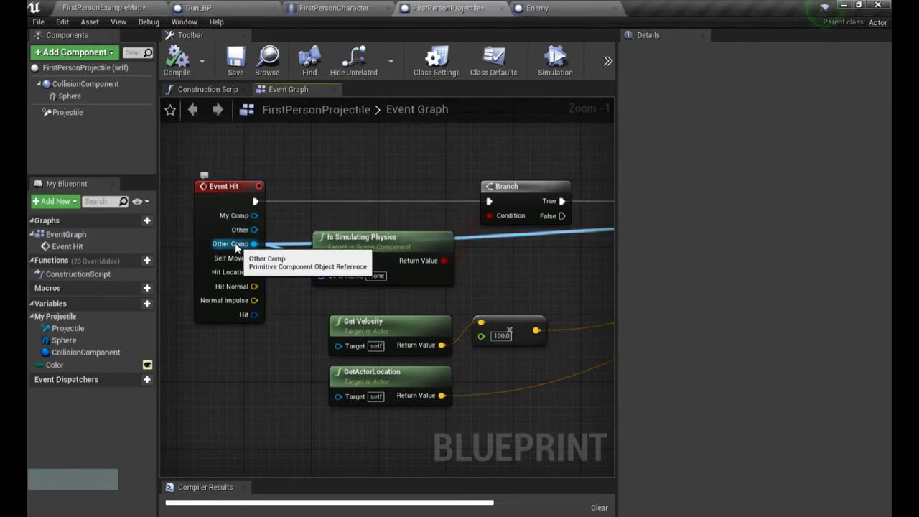
right_click(341, 194)
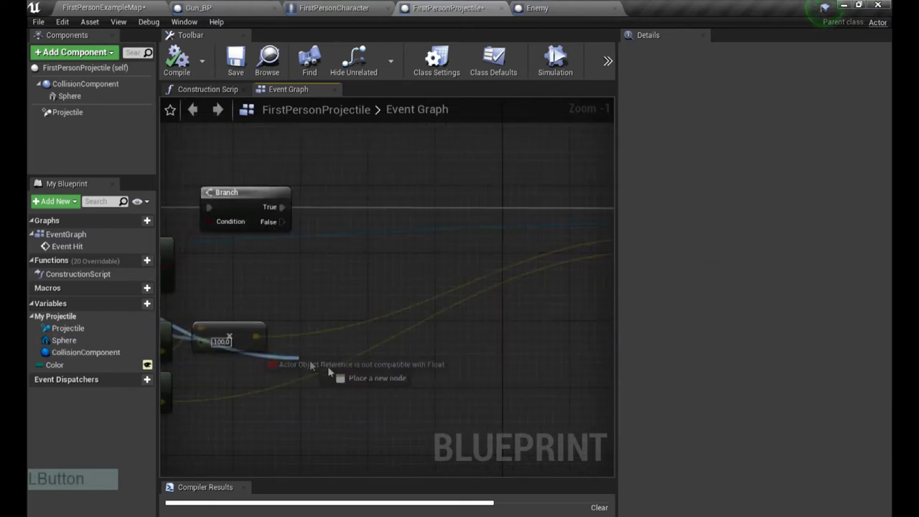
click(523, 351)
key(space)
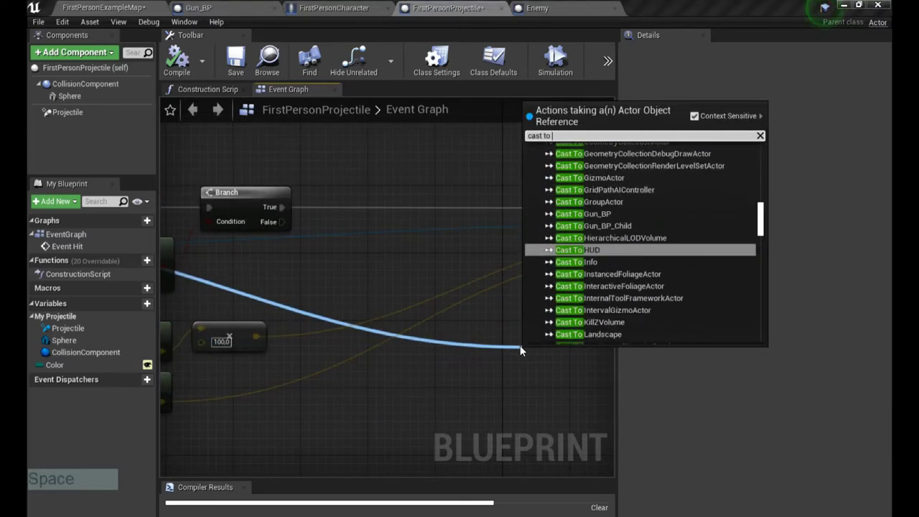
key(e)
key(m)
key(KP_Enter)
Step: Glance at the Enemy blueprint's construction script, then start the action menu from Cast Failed
right_click(530, 333)
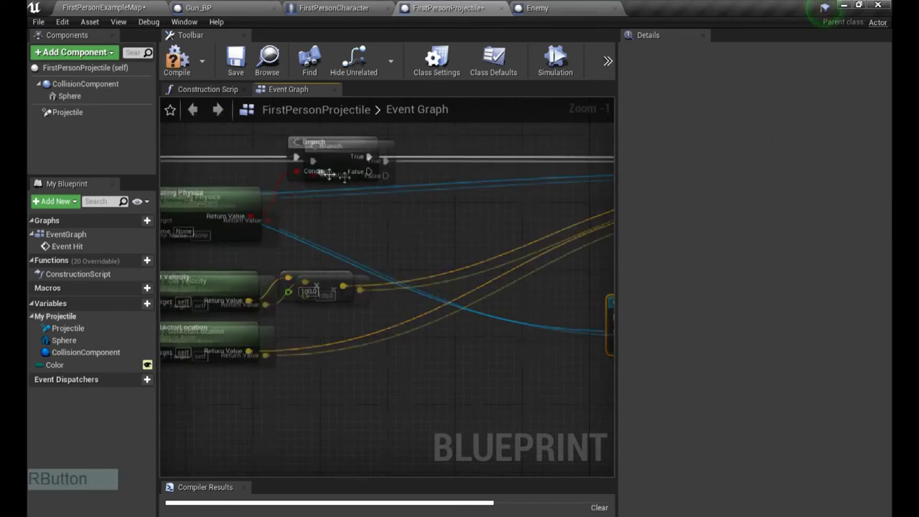
right_click(144, 6)
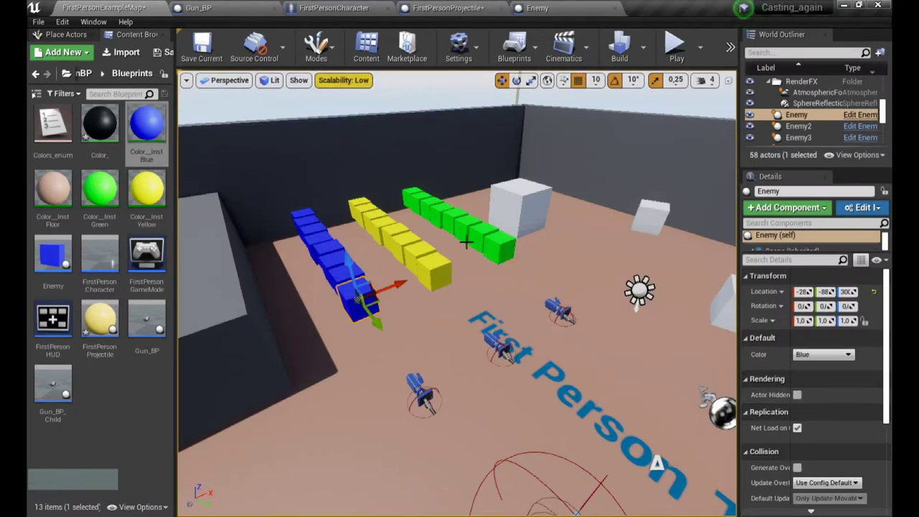
click(553, 5)
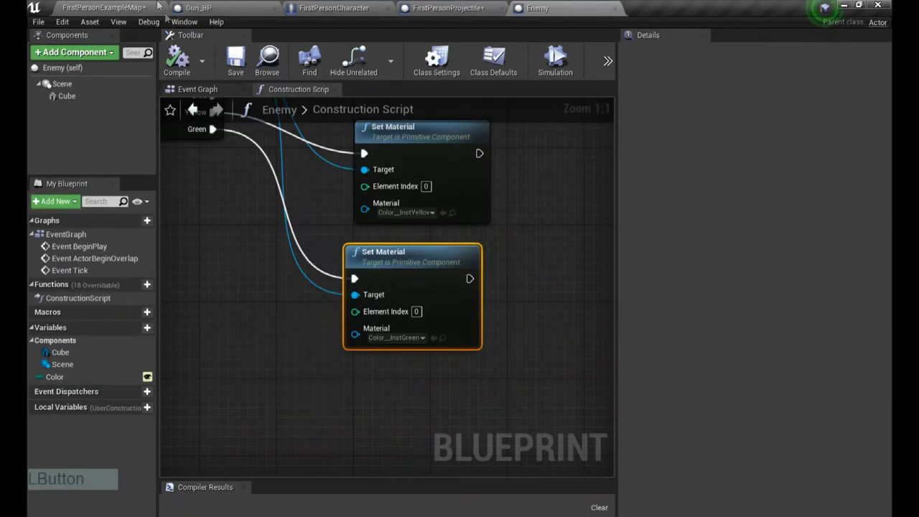
right_click(376, 251)
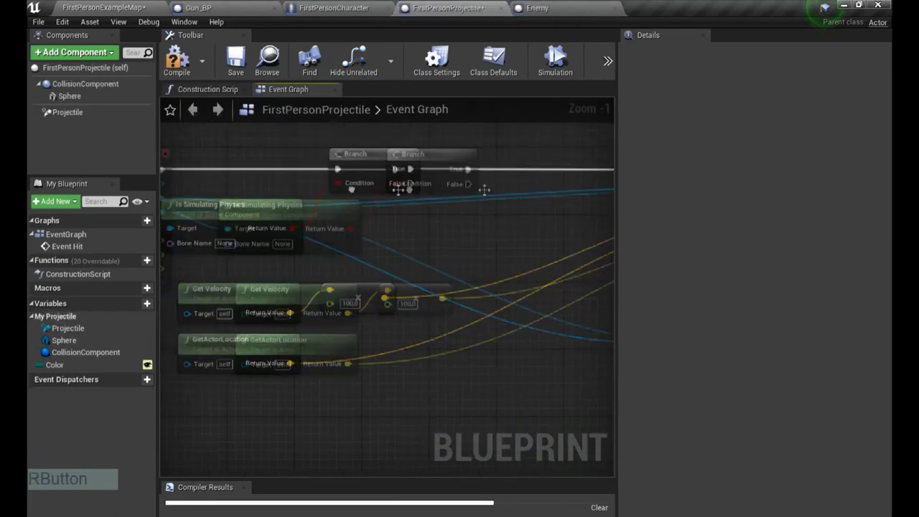
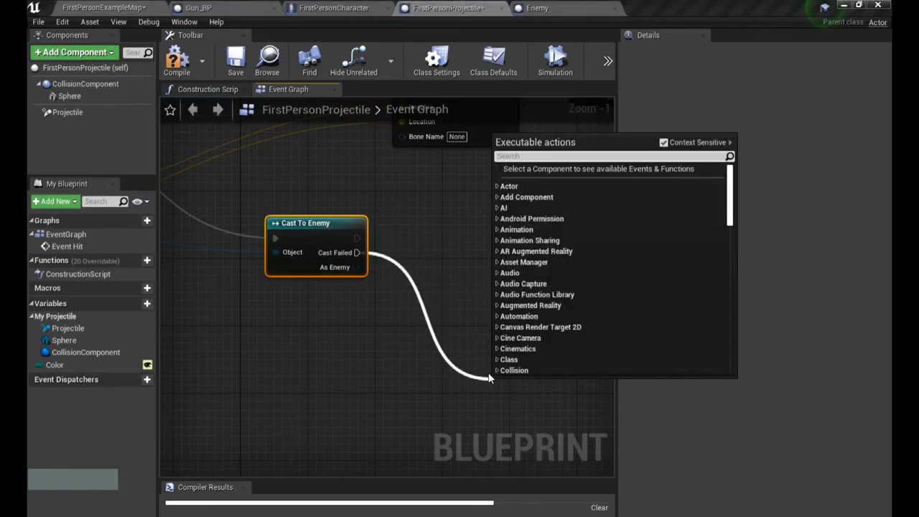
Step: Add a Print String reading 'Not ENEMY' on the Cast Failed path
key(Return)
right_click(469, 338)
click(483, 351)
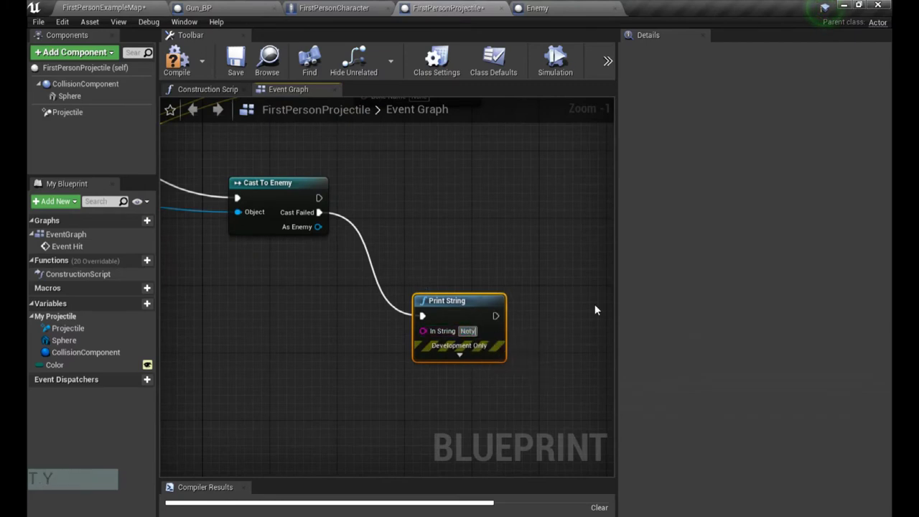
key(BackSpace)
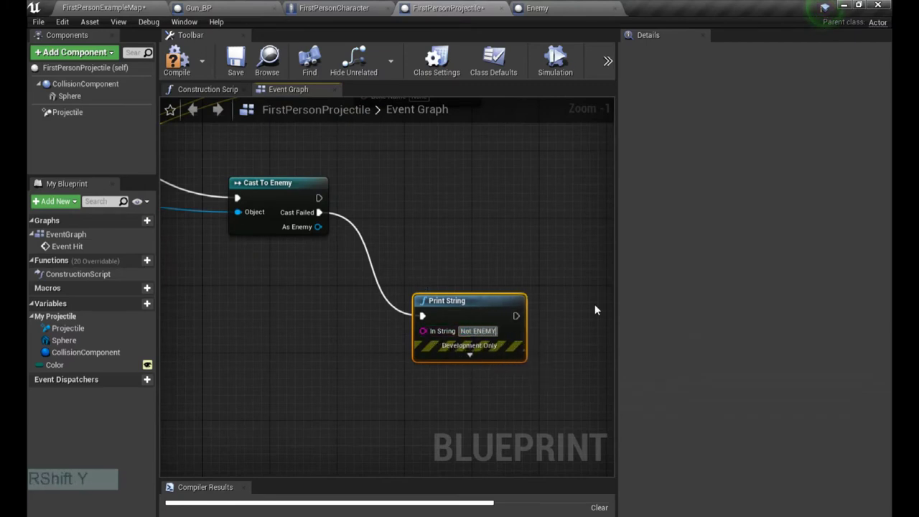
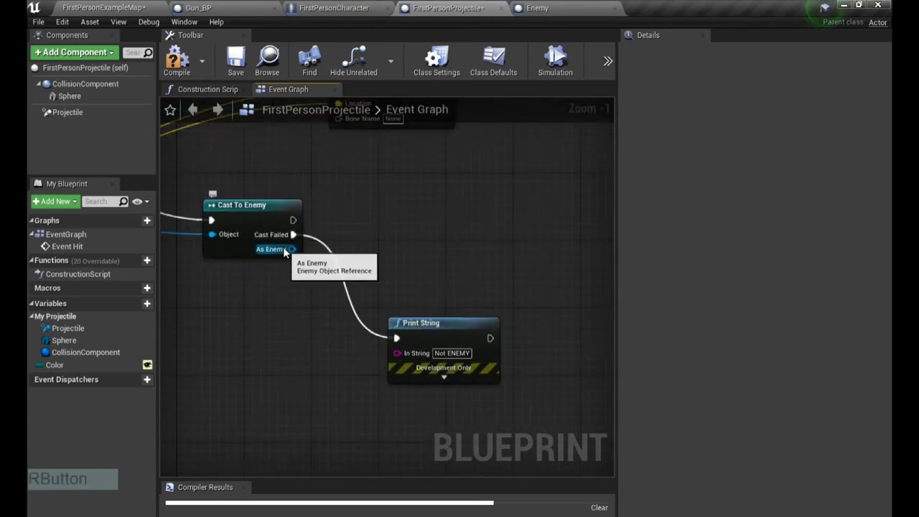
Step: Get the cast enemy's Color and feed it into an Equal (Enum) comparison
click(300, 254)
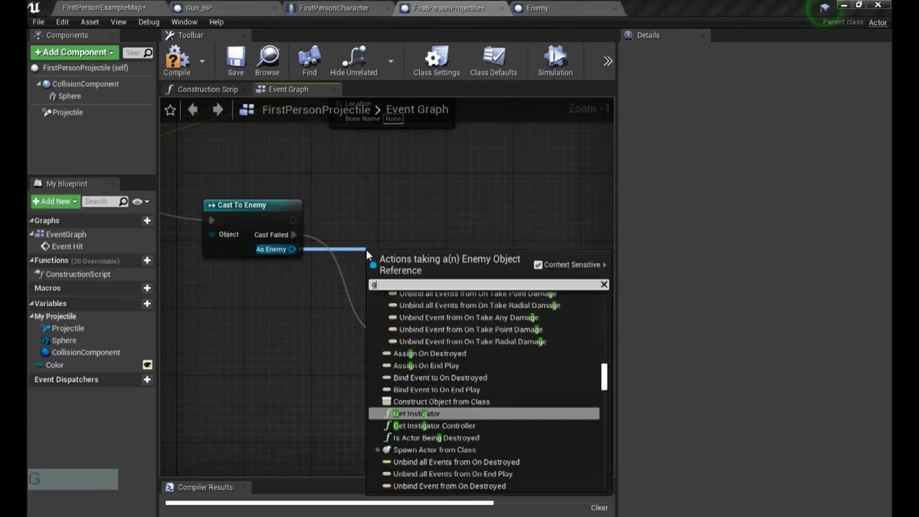
key(space)
click(420, 326)
click(442, 348)
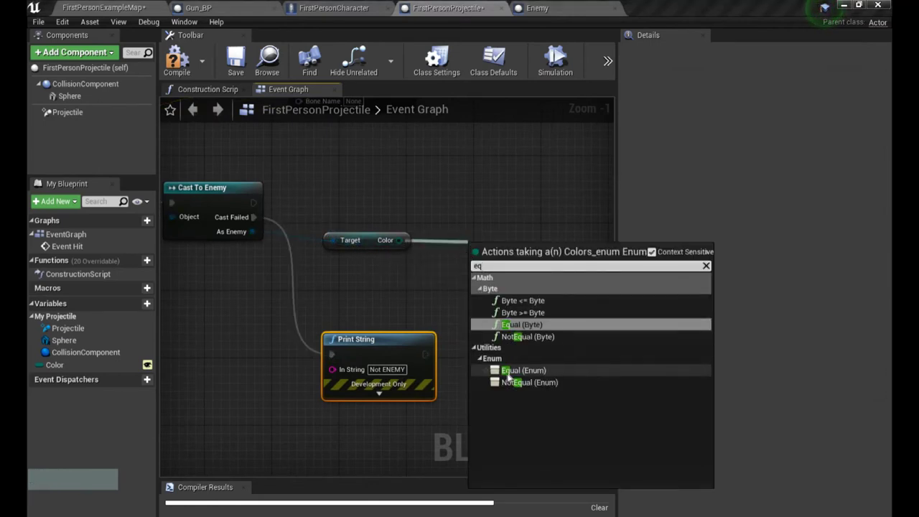
click(525, 376)
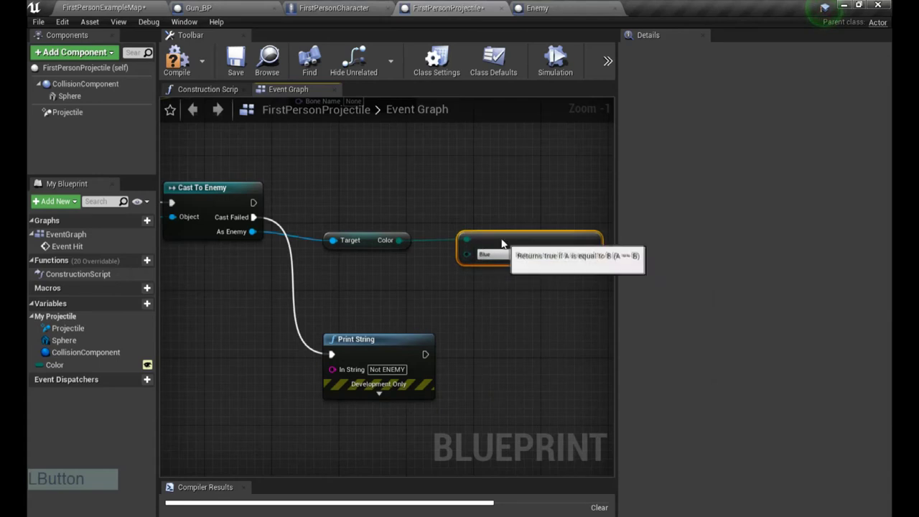
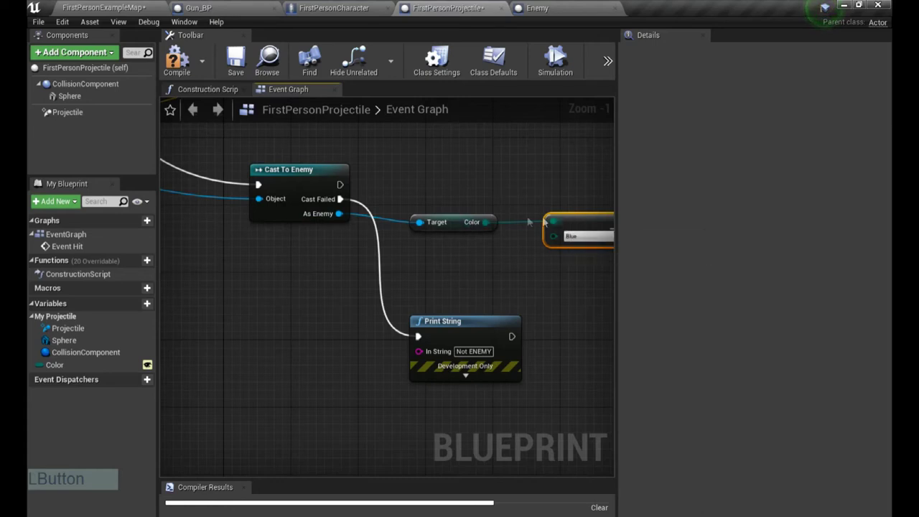
Step: Check how FirstPersonCharacter spawns the projectile's Color, then wire the projectile's own Color into the comparison
click(433, 258)
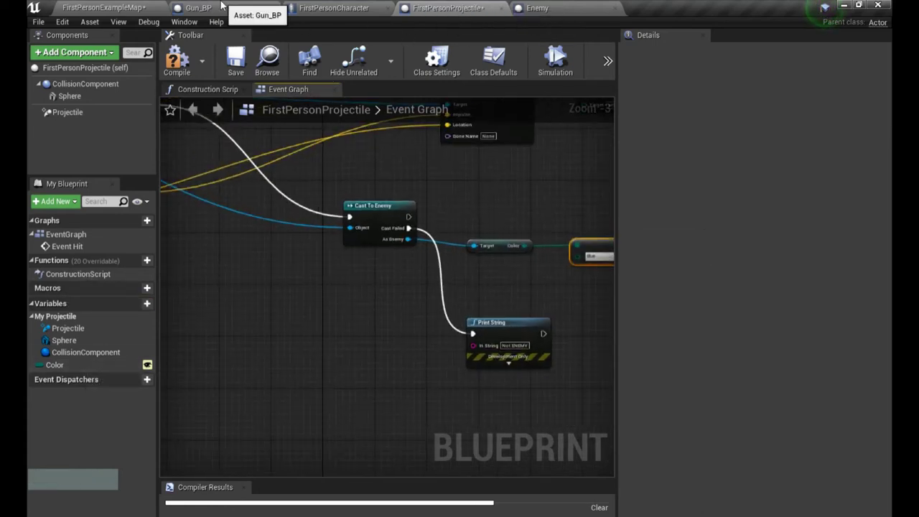
click(223, 5)
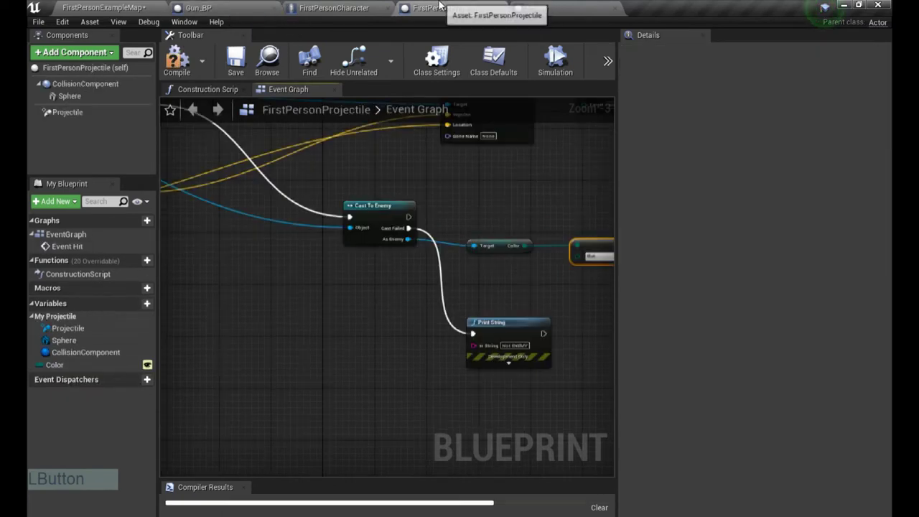
right_click(260, 315)
click(82, 367)
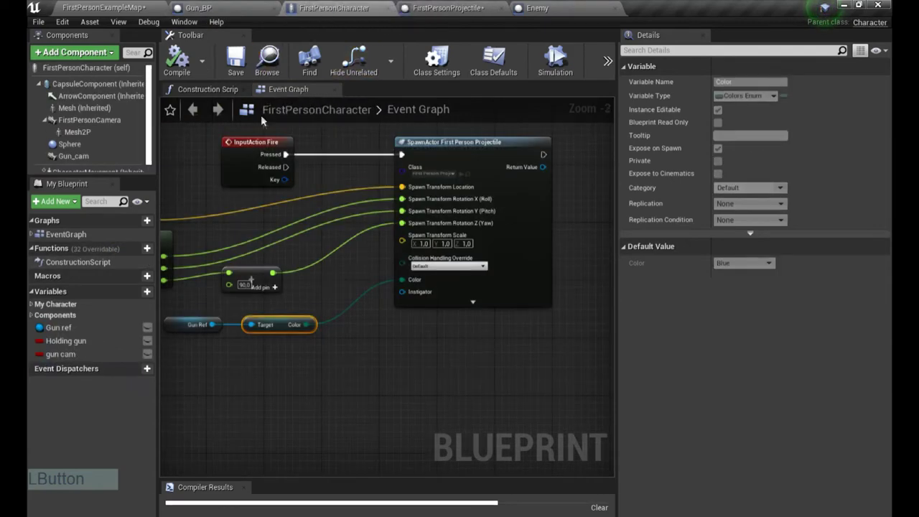
click(440, 5)
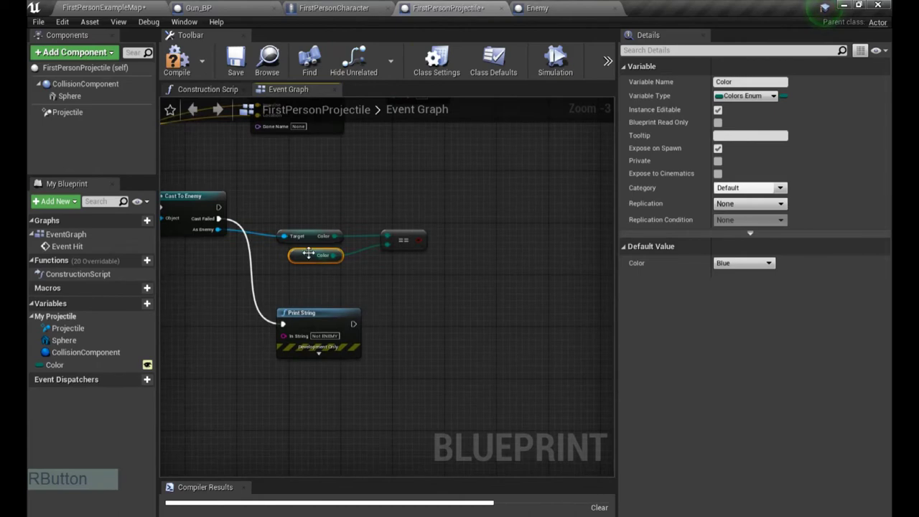
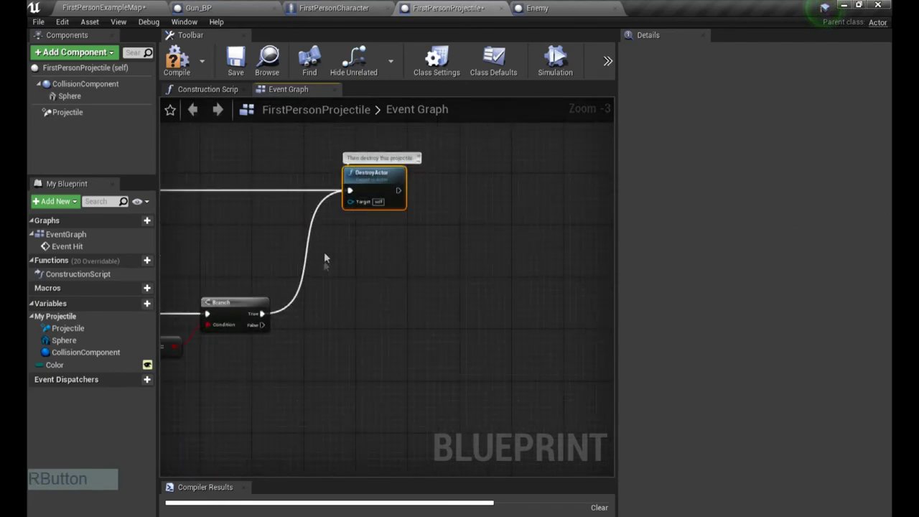
Step: Duplicate DestroyActor on Branch True, target As Enemy, then chain to the projectile's DestroyActor
key(ctrl+w)
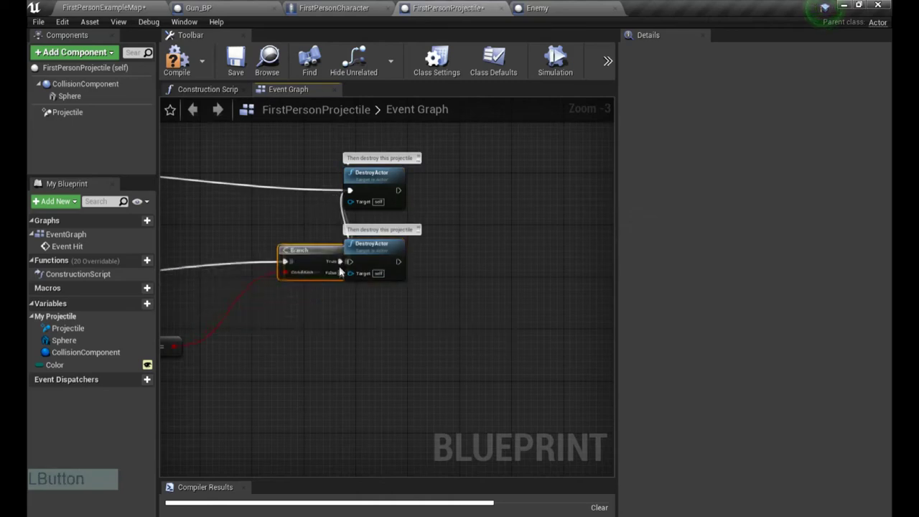
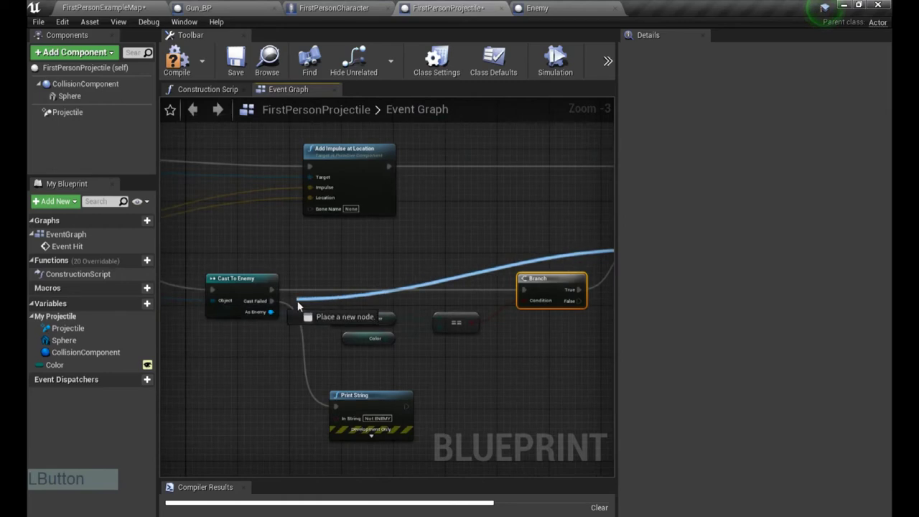
right_click(310, 309)
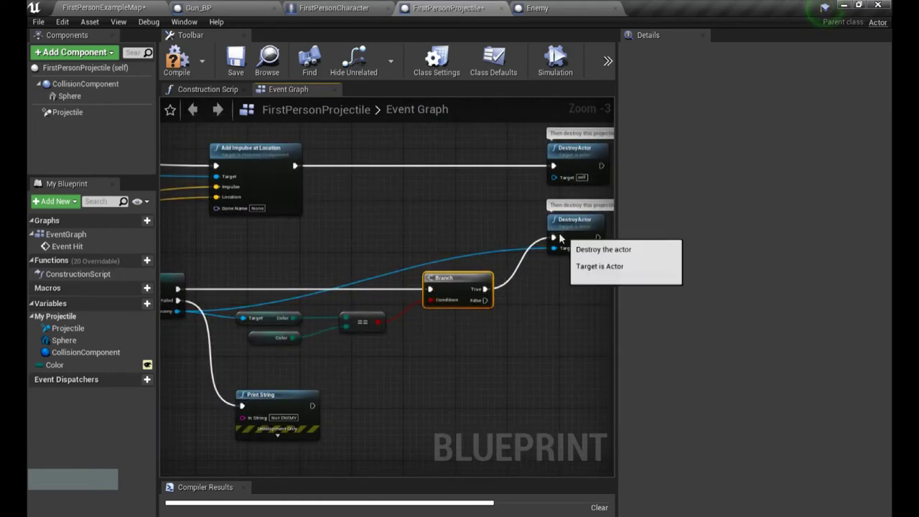
click(601, 239)
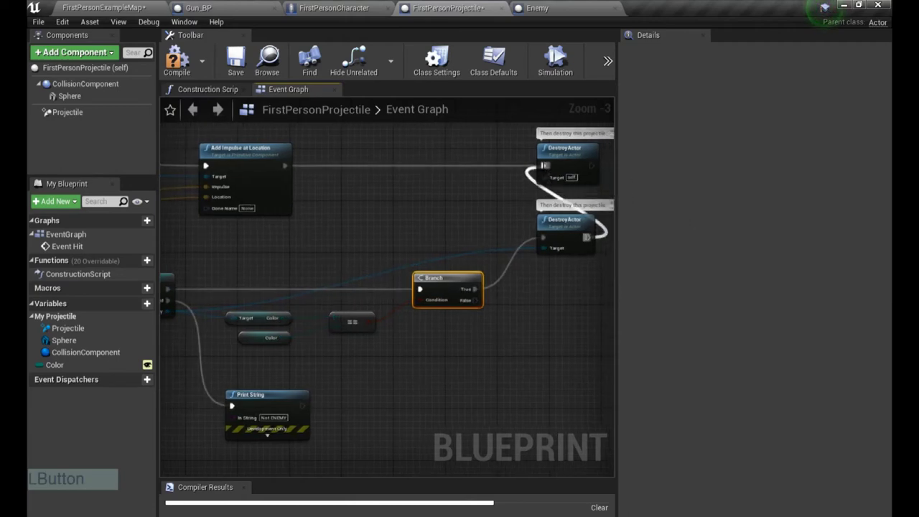
right_click(507, 296)
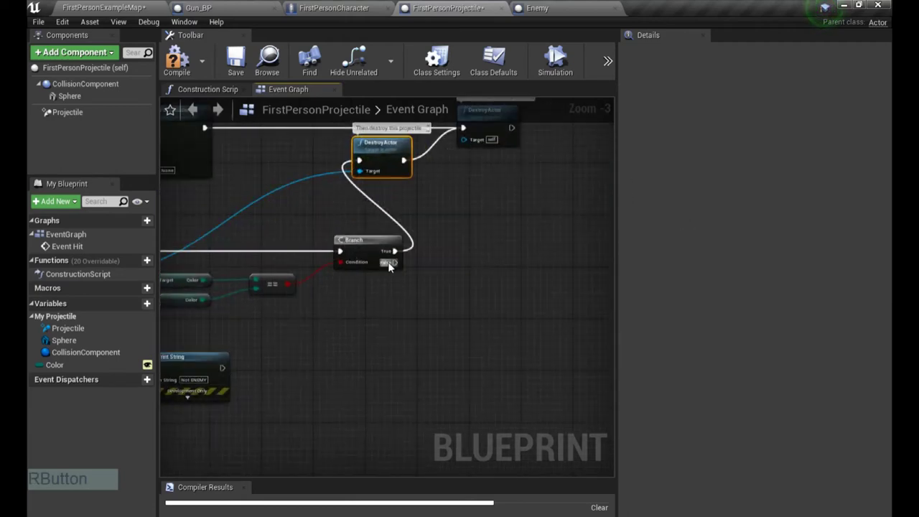
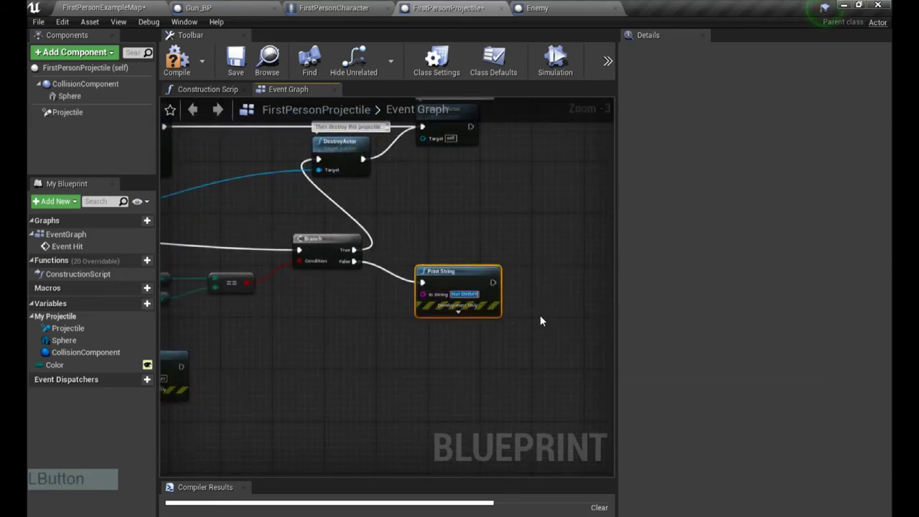
Step: Print 'Wrong COLOR' on Branch False, compile and save, then launch a play preview
key(space)
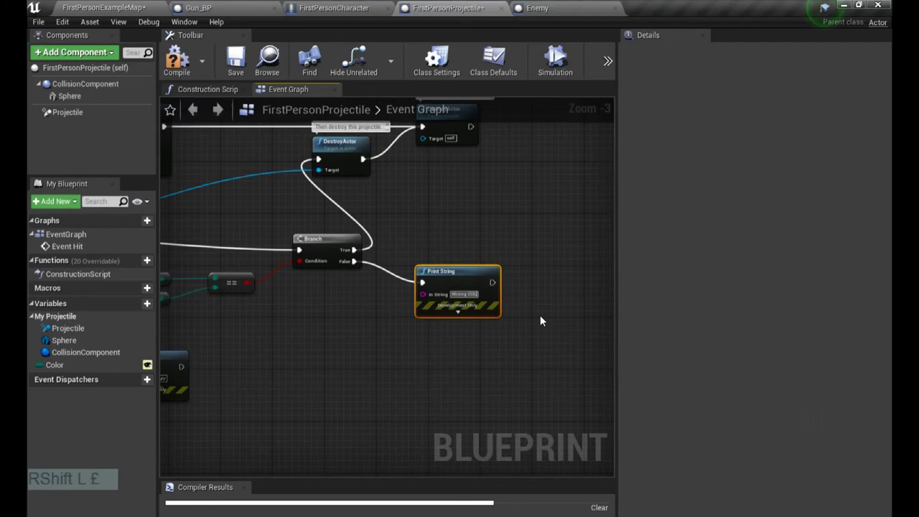
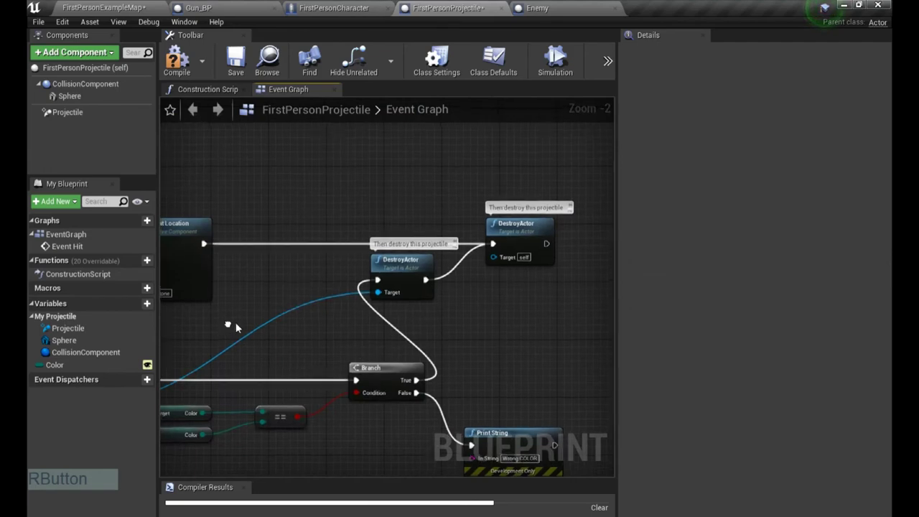
click(331, 295)
right_click(332, 295)
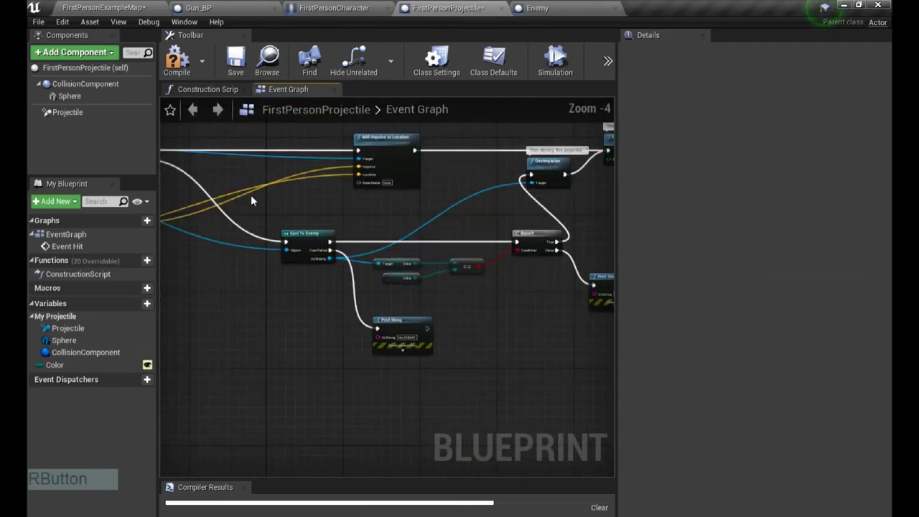
click(190, 79)
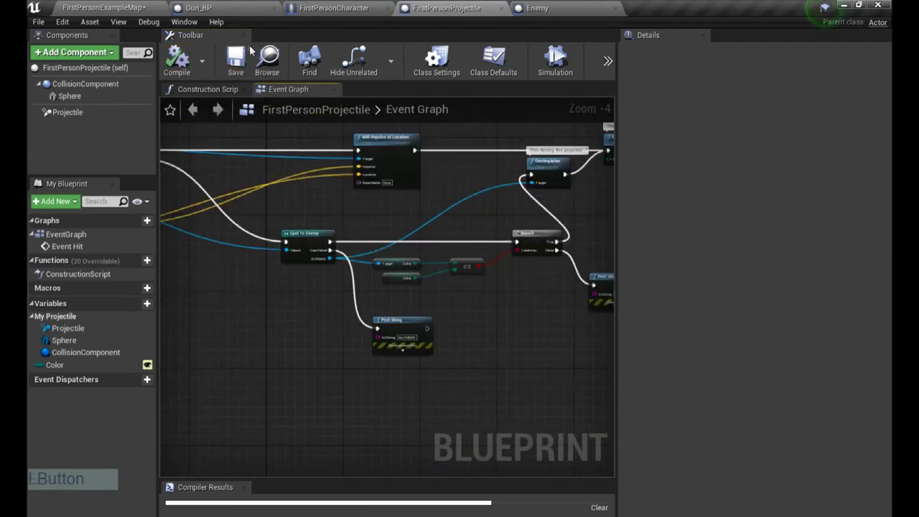
key(alt+p)
right_click(259, 197)
key(w)
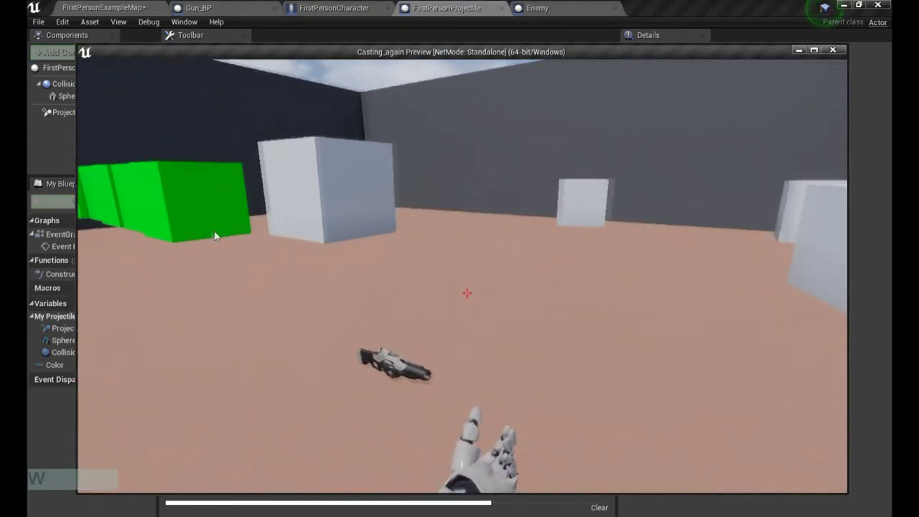
click(84, 191)
click(80, 191)
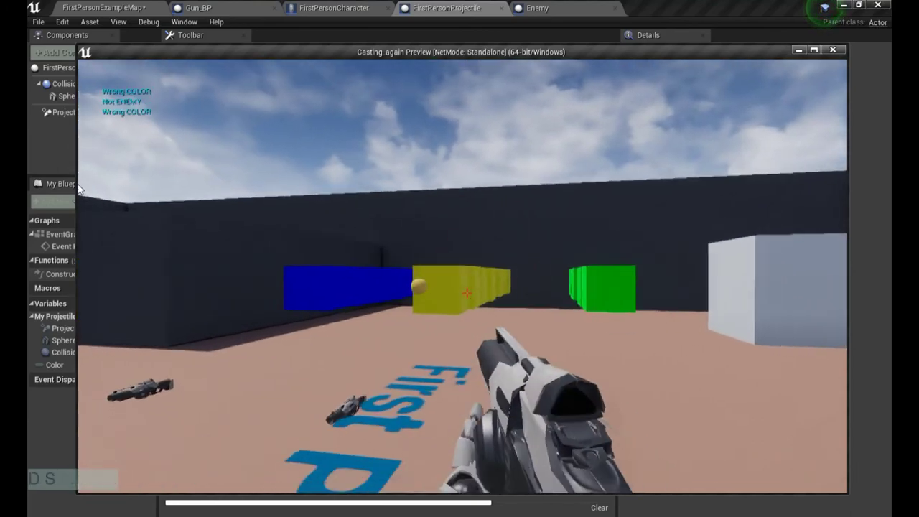
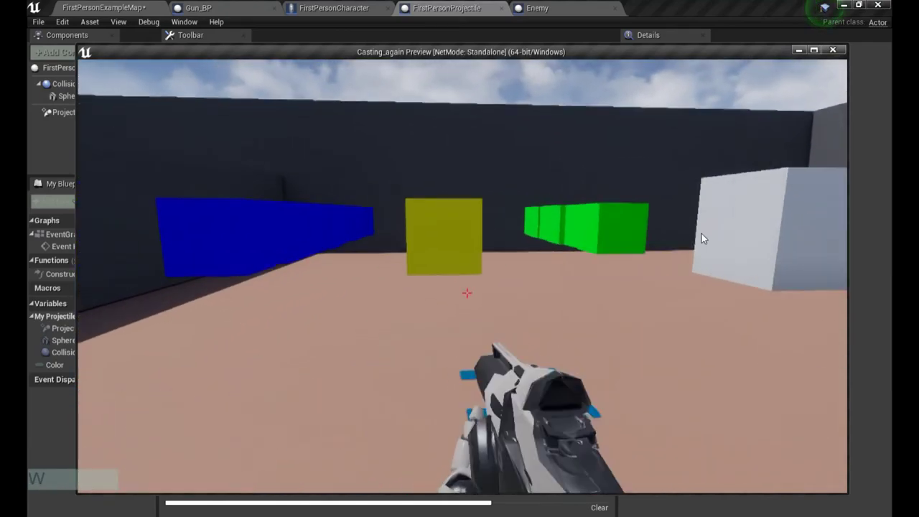
key(s)
click(694, 214)
click(748, 205)
key(a)
click(615, 207)
key(a)
click(712, 214)
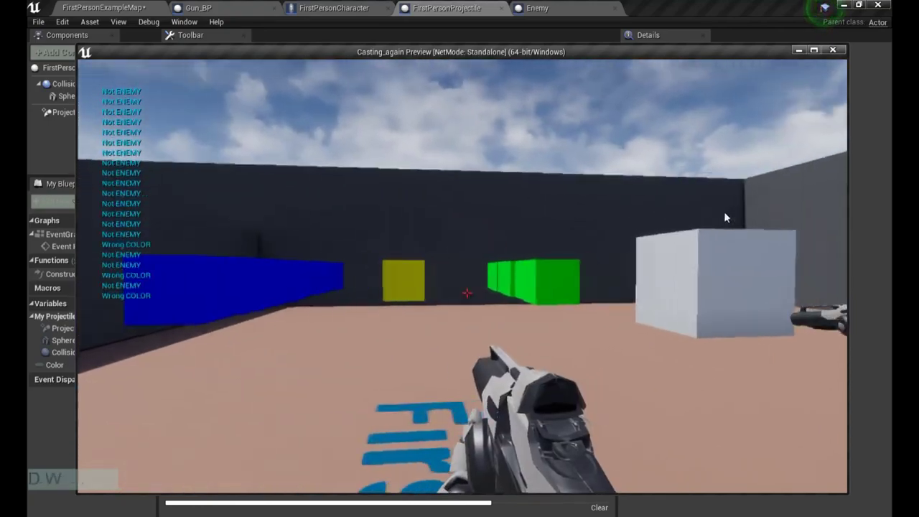
click(736, 203)
key(s)
click(748, 202)
click(744, 204)
click(794, 194)
double_click(800, 196)
click(707, 196)
click(732, 202)
key(Escape)
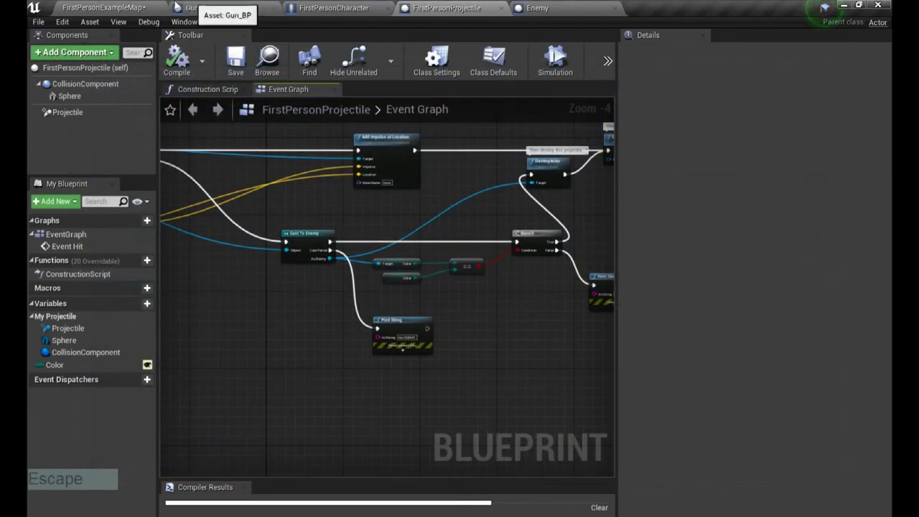
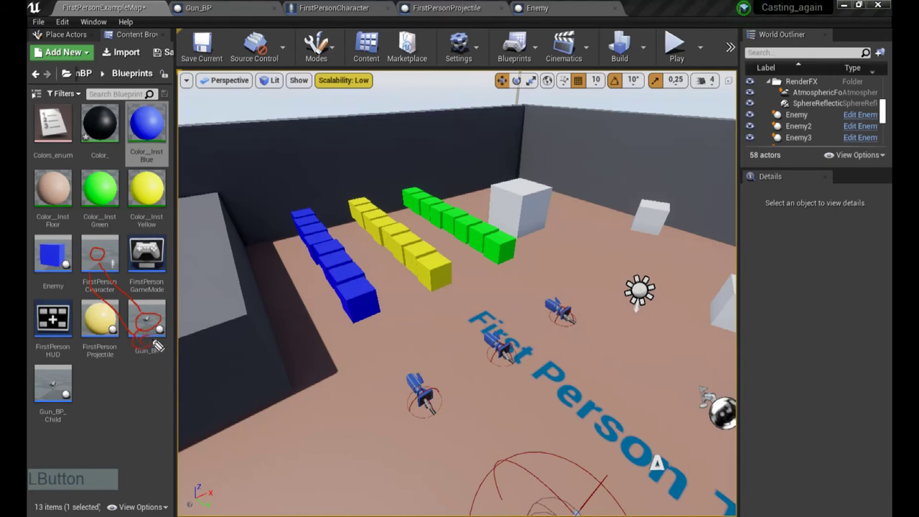
Step: Inspect the Gun_BP children in the World Outliner and open the Blueprints content folder
click(100, 266)
click(99, 275)
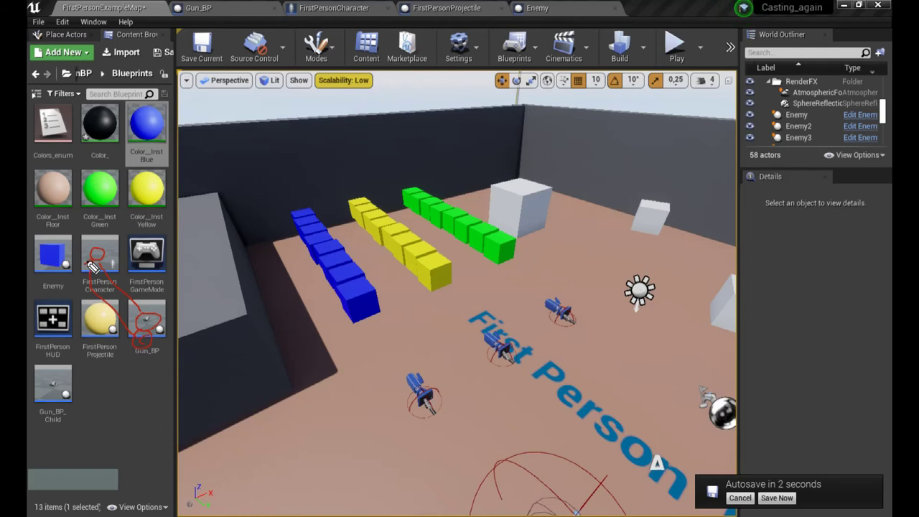
click(96, 268)
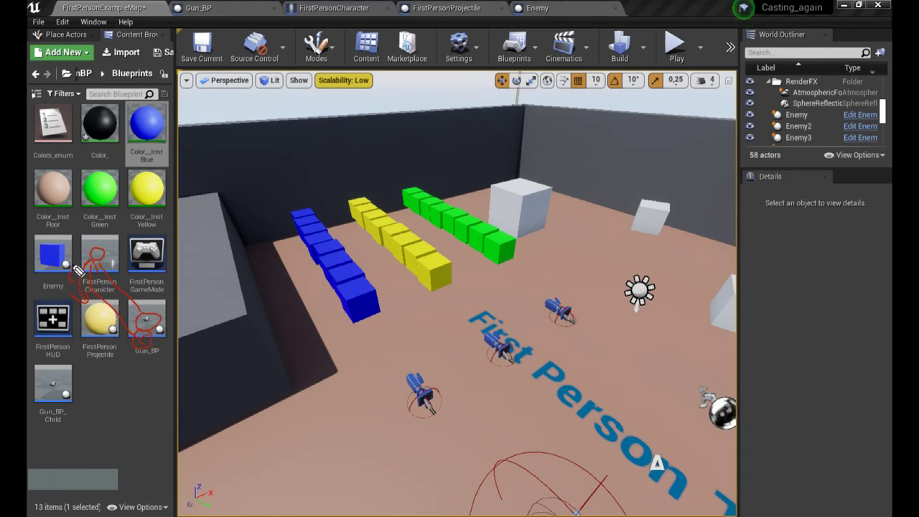
click(109, 319)
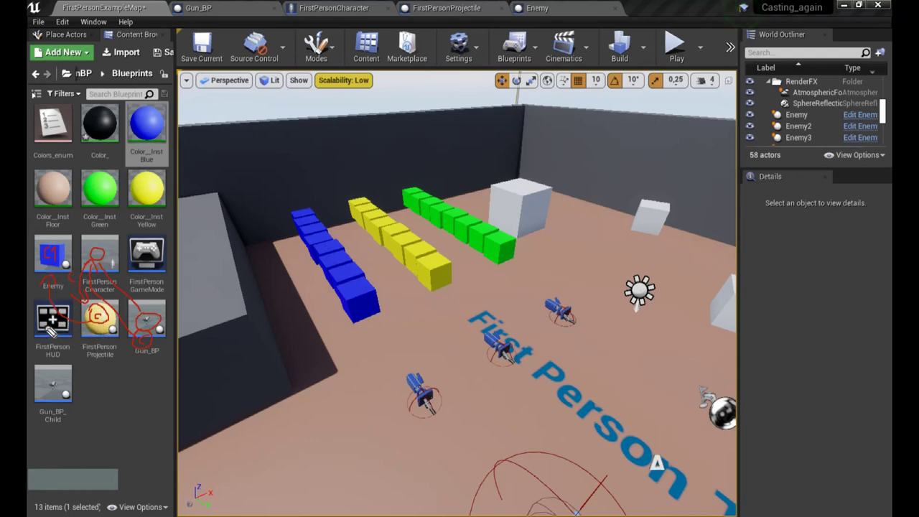
click(43, 329)
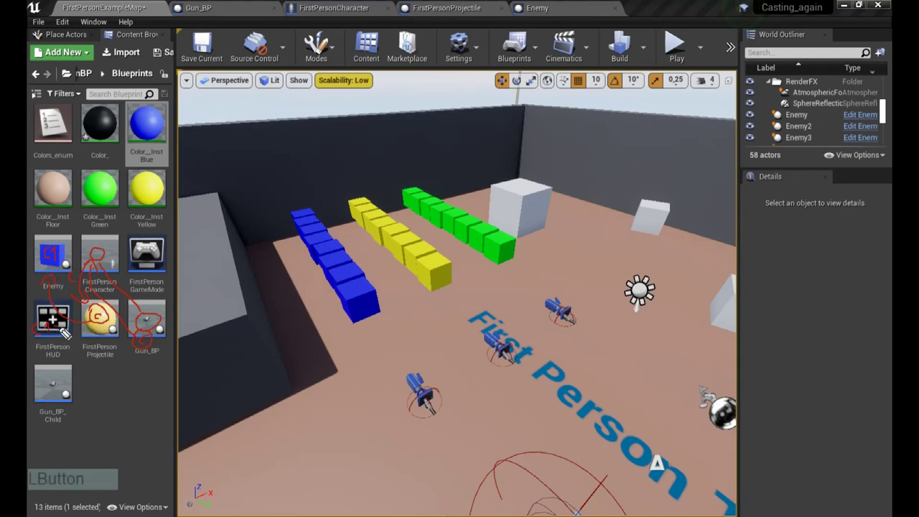
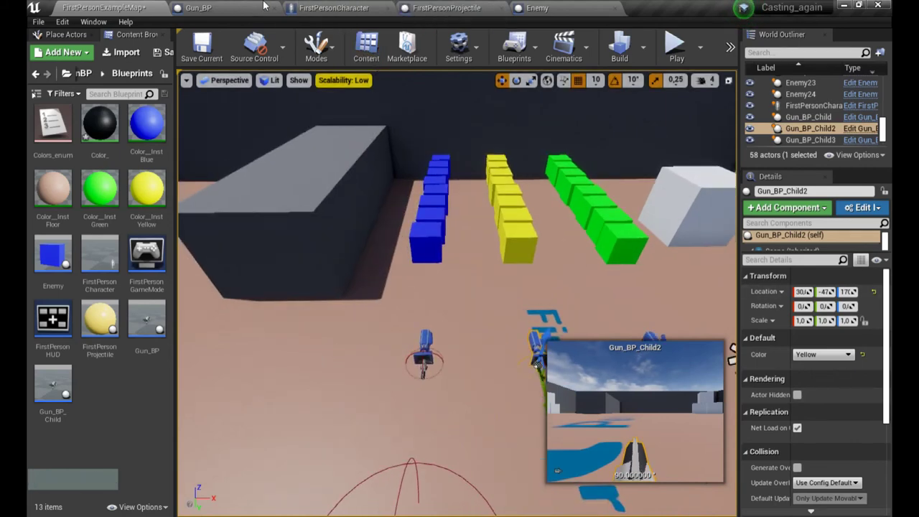
Step: Review Gun_BP, then FirstPersonCharacter's SpawnActor Color input fed from the gun reference
click(231, 5)
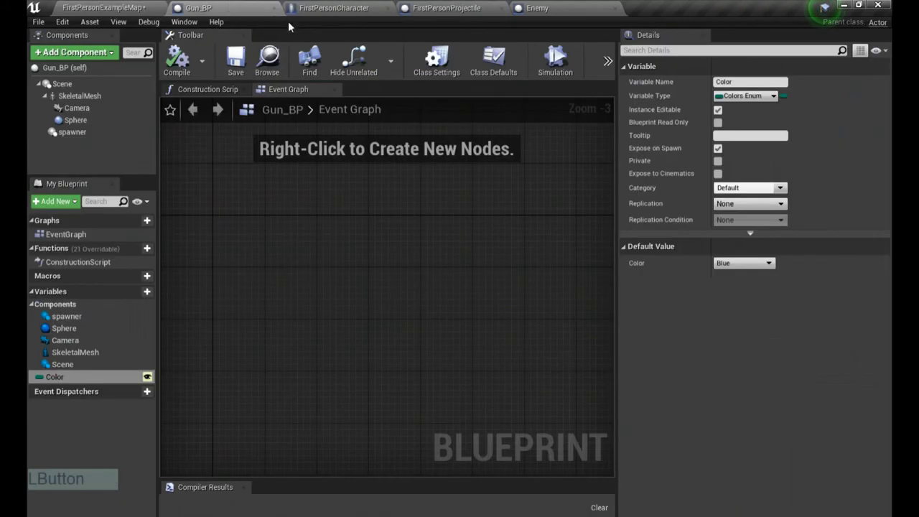
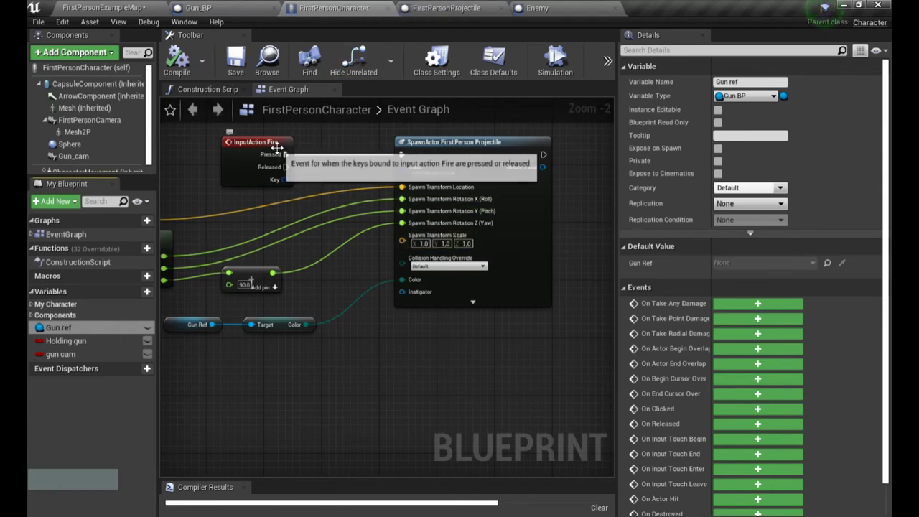
click(287, 154)
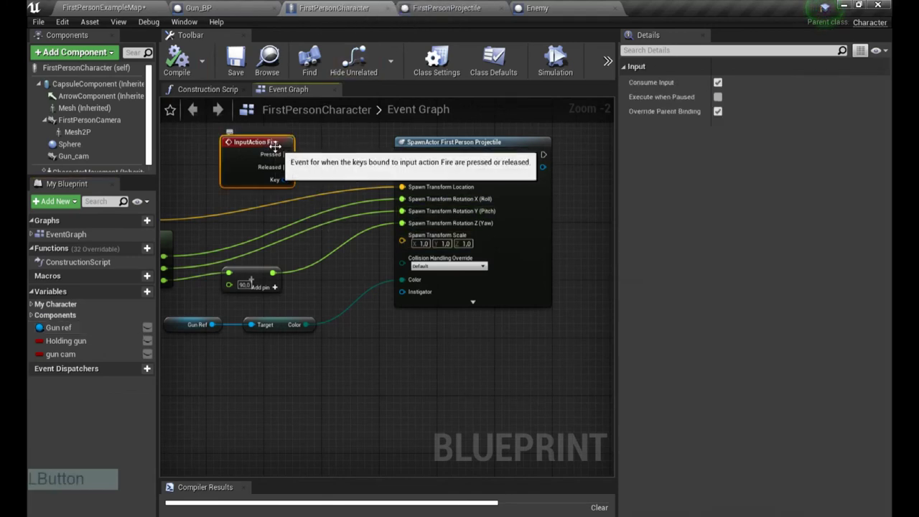
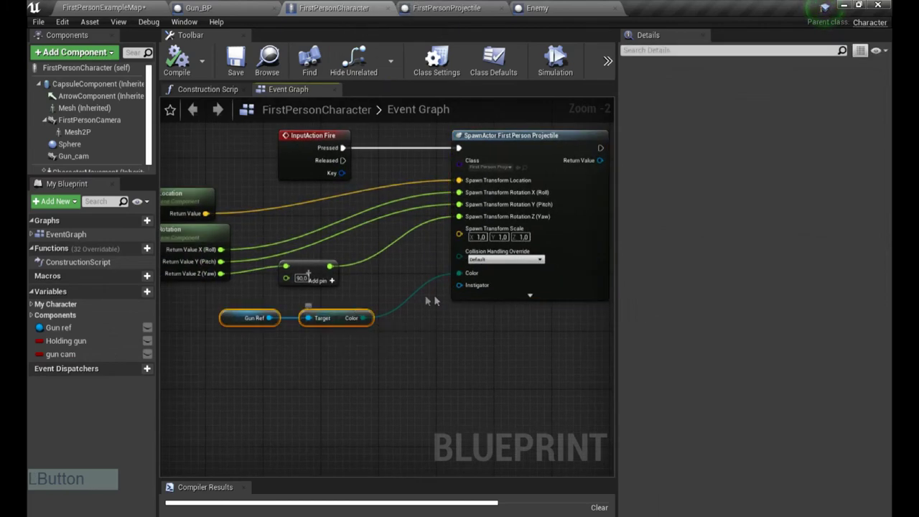
right_click(472, 319)
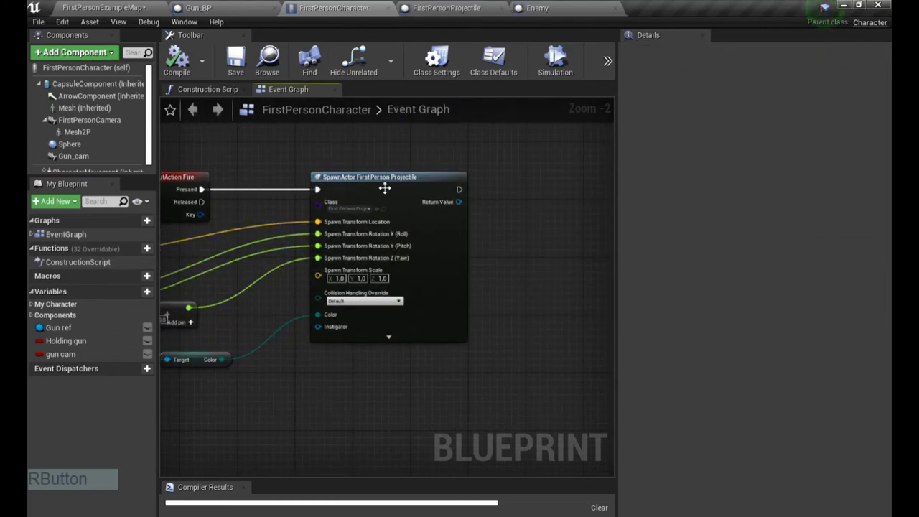
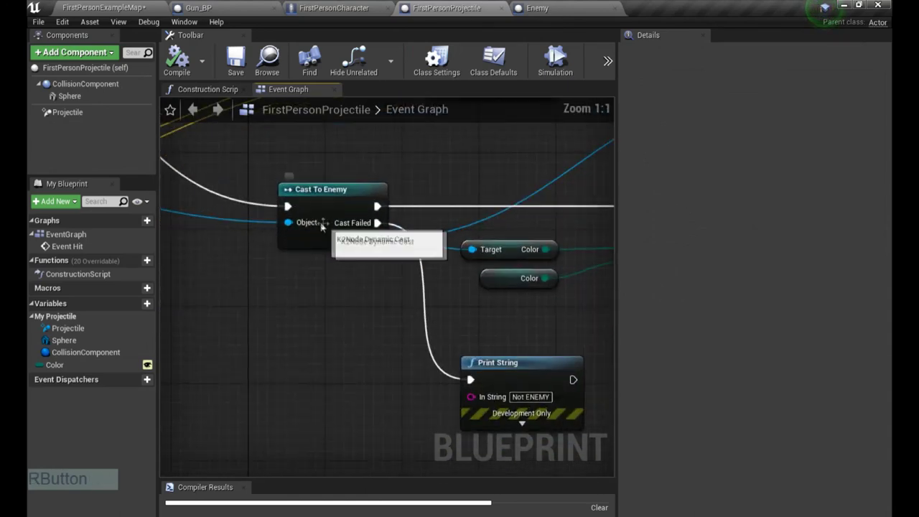
right_click(424, 331)
click(386, 356)
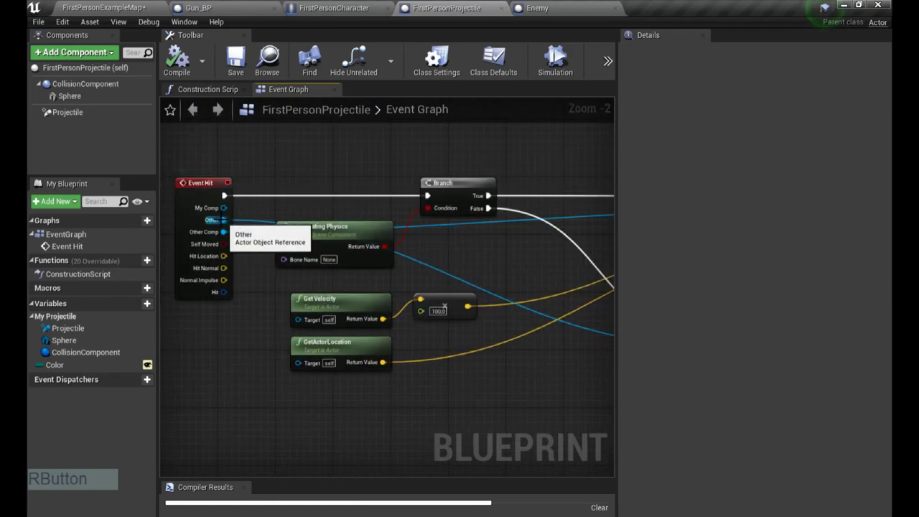